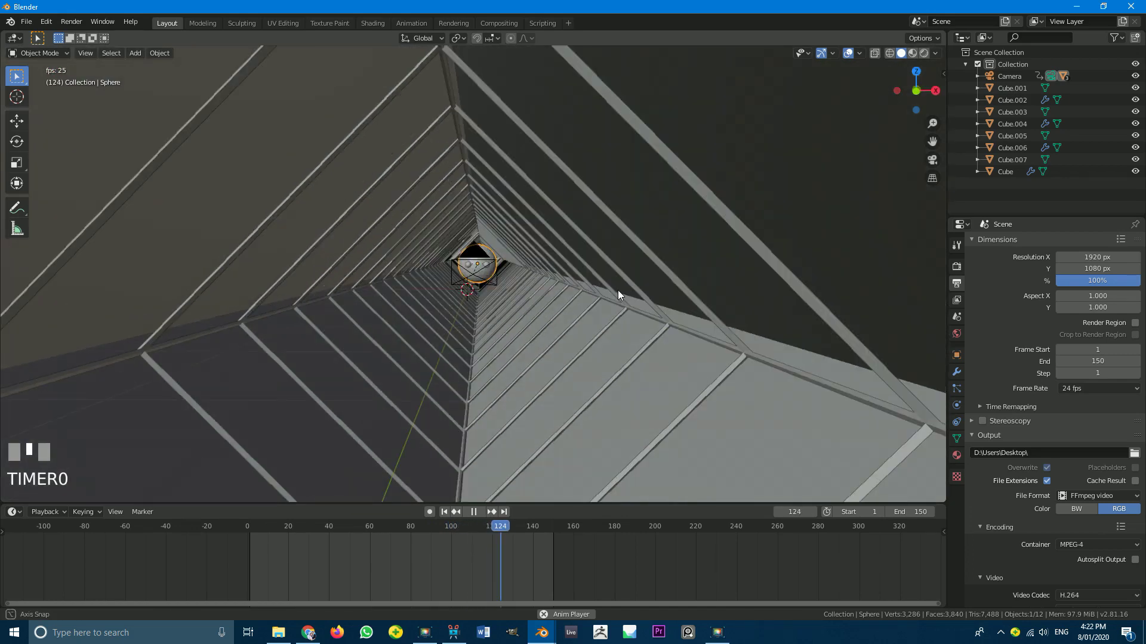
Delete the default camera and light from the scene.
{"action": "scroll", "scroll_direction": "down", "scroll_amount": 3}
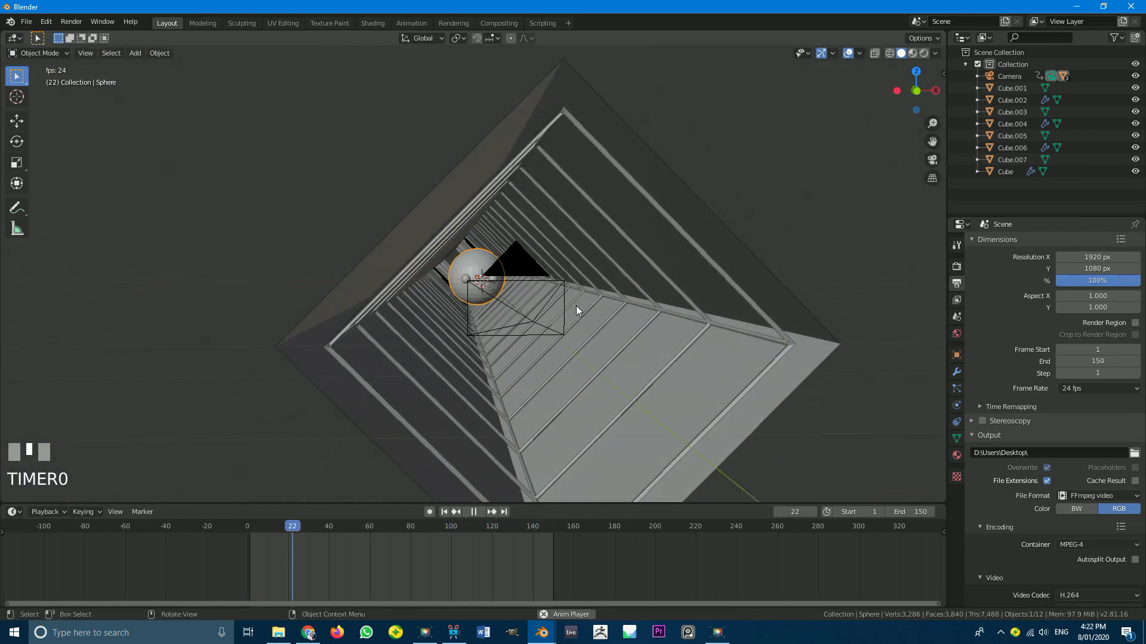
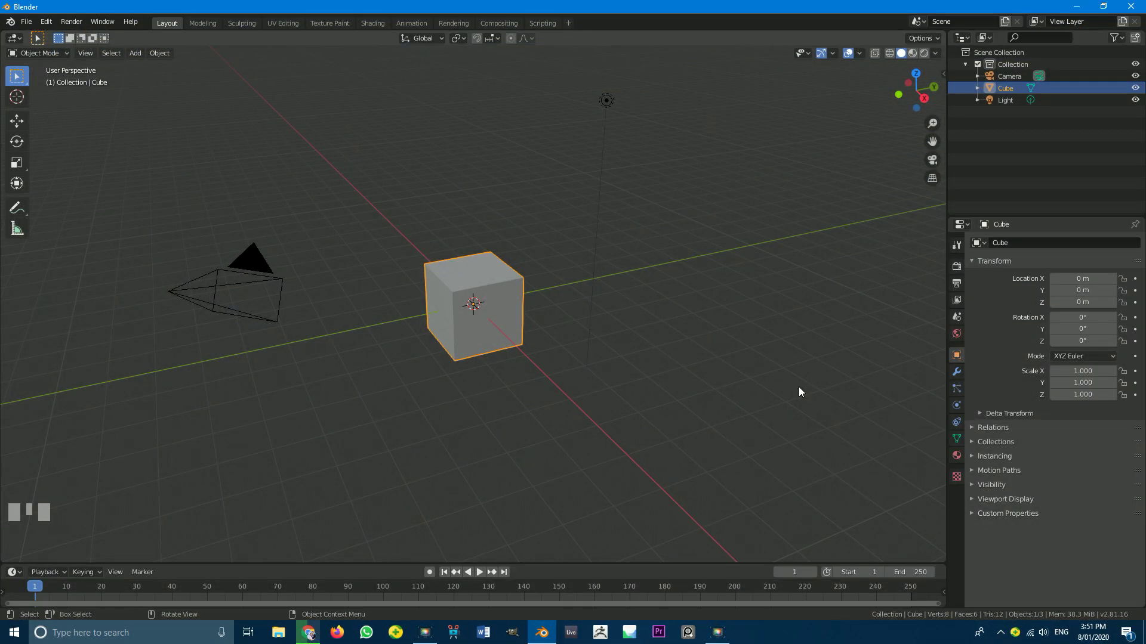
{"action": "left_click", "coordinate": [257, 280]}
{"action": "left_click", "coordinate": [611, 111]}
{"action": "key", "text": "x"}
Orbit around and select the remaining default cube.
{"action": "scroll", "scroll_direction": "down", "scroll_amount": 3}
{"action": "left_click_drag", "start_coordinate": [613, 291], "coordinate": [461, 312]}
{"action": "scroll", "scroll_direction": "up", "scroll_amount": 3}
{"action": "left_click", "coordinate": [462, 311]}
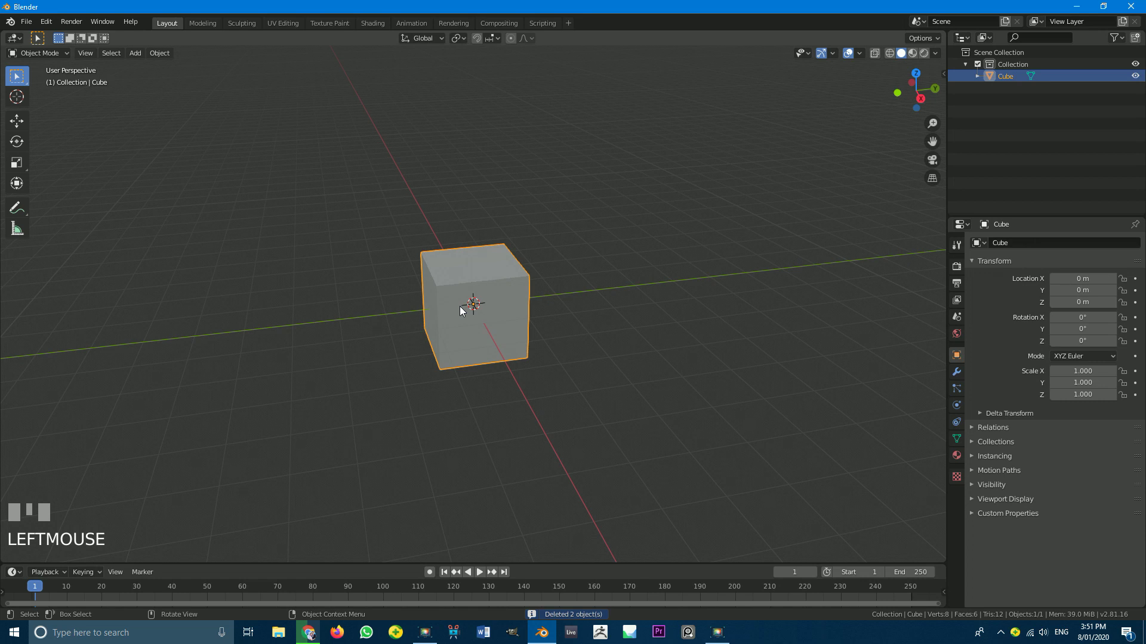
In Edit Mode from front view, rotate the cube's geometry 45° about Y into a diamond.
{"action": "key", "text": "KP_5"}
{"action": "key", "text": "KP_1"}
{"action": "scroll", "scroll_direction": "up", "scroll_amount": 3}
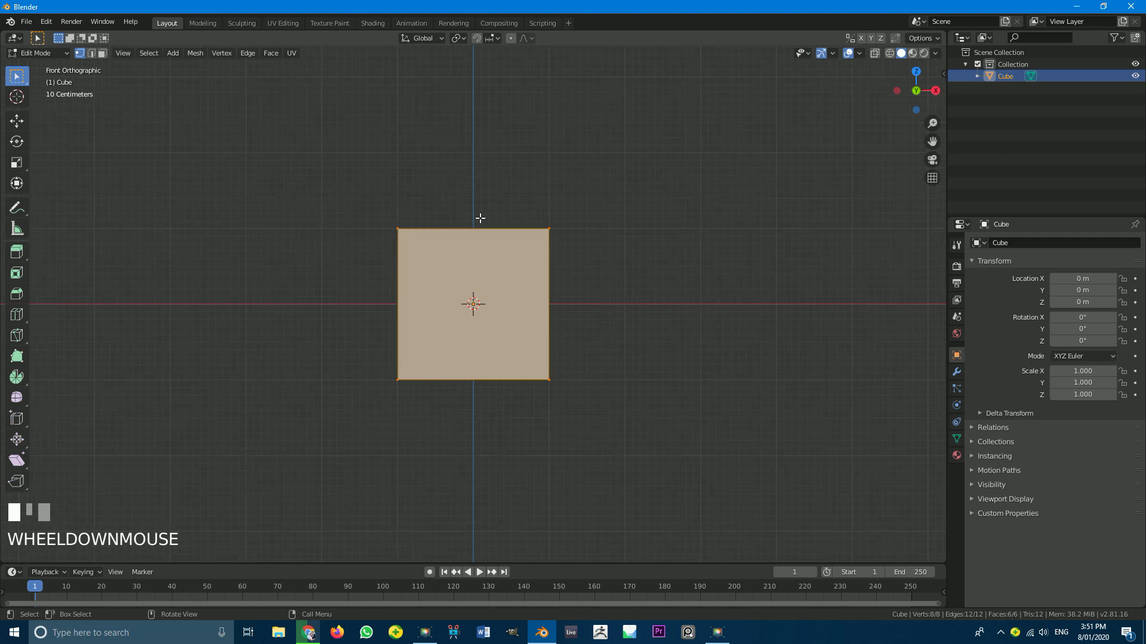
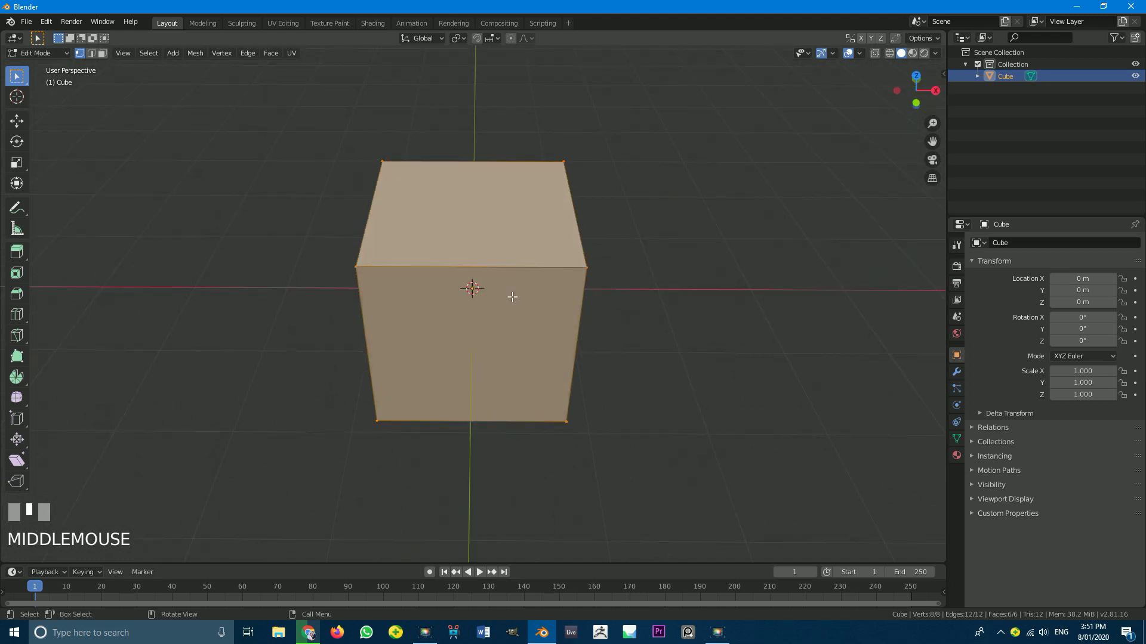
{"action": "key", "text": "KP_1"}
{"action": "key", "text": "r"}
{"action": "key", "text": "Return"}
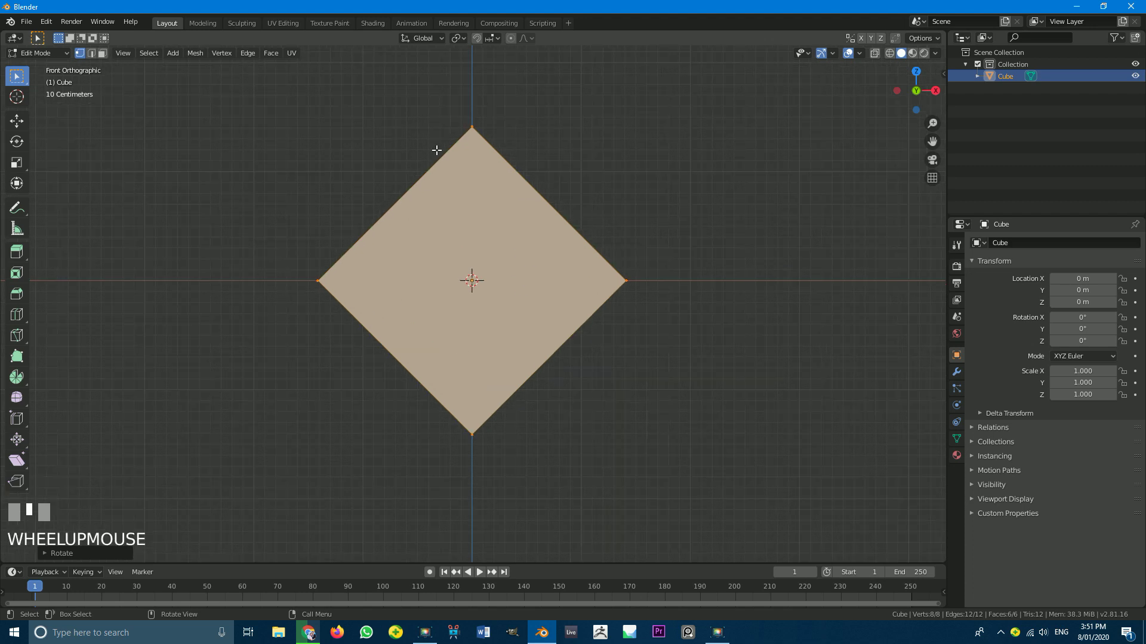
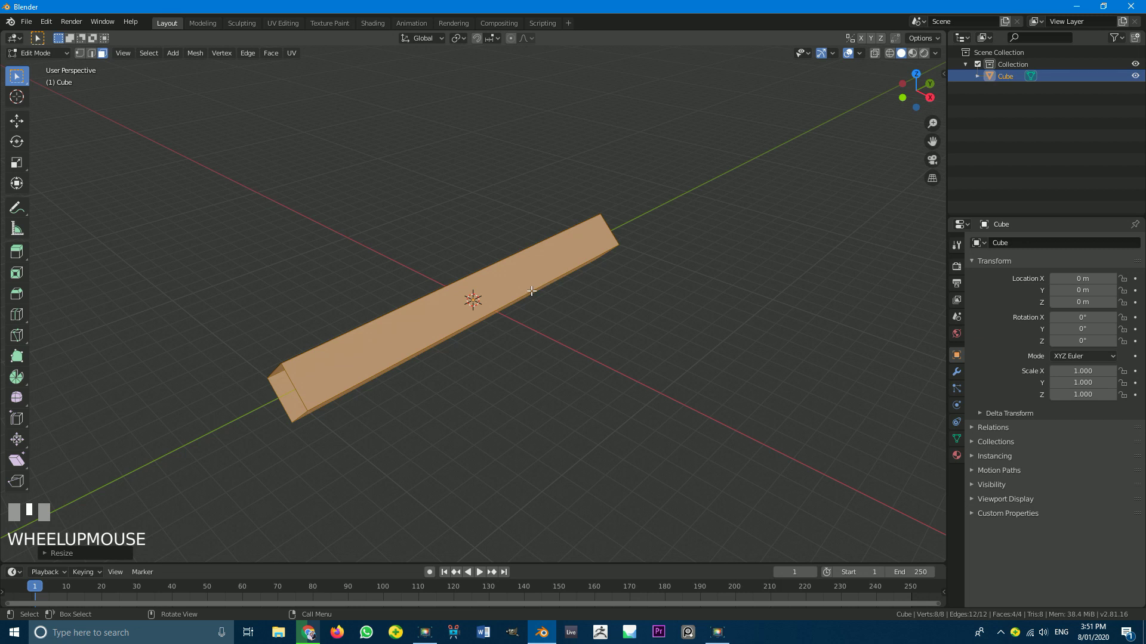
Leave Edit Mode, inspect the stretched tube and bring up its material settings.
{"action": "key", "text": "Tab"}
{"action": "middle_click", "coordinate": [404, 350]}
{"action": "scroll", "scroll_direction": "up", "scroll_amount": 3}
{"action": "scroll", "scroll_direction": "up", "scroll_amount": 3}
{"action": "middle_click", "coordinate": [478, 319]}
{"action": "left_click_drag", "start_coordinate": [435, 315], "coordinate": [963, 459]}
{"action": "left_click", "coordinate": [963, 458]}
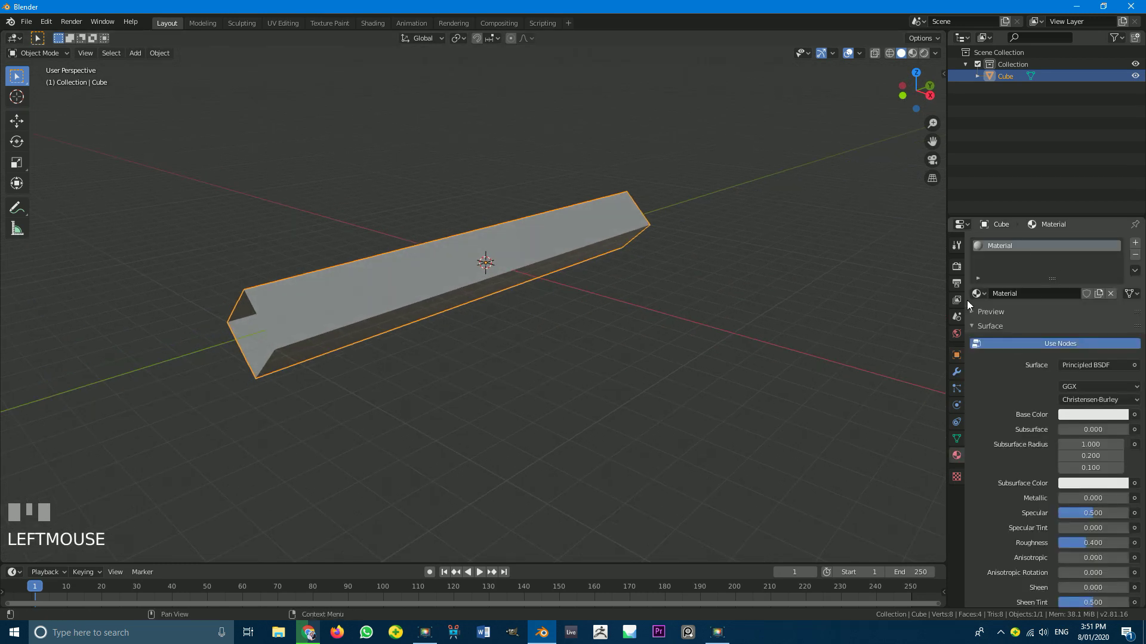
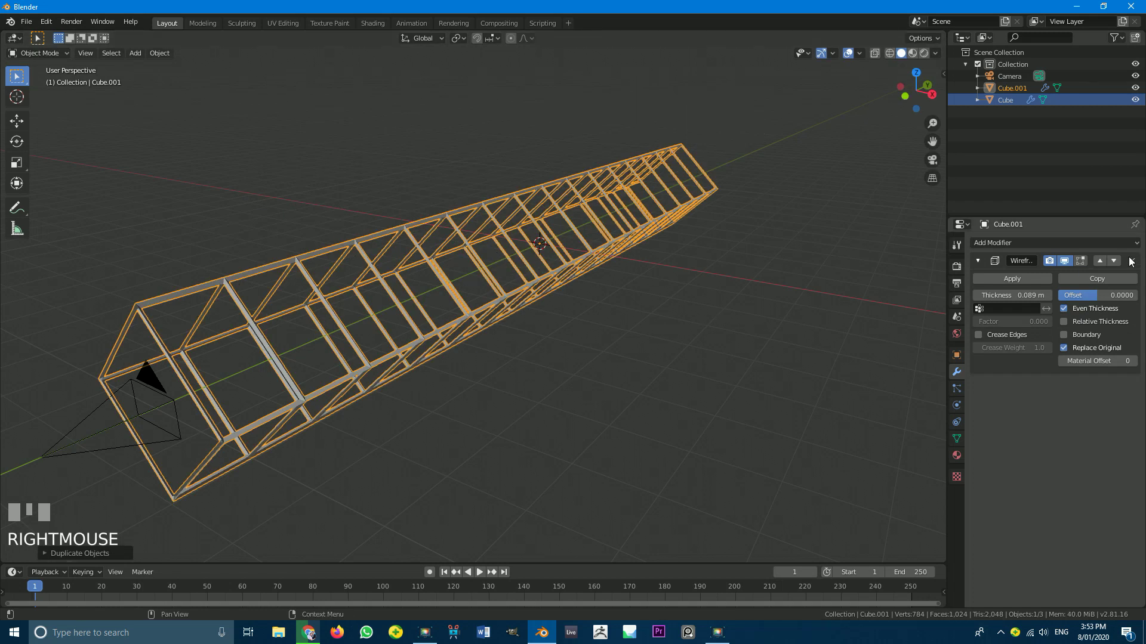
Remove the Wireframe modifier from the duplicated tube so it stays solid.
{"action": "left_click", "coordinate": [961, 376]}
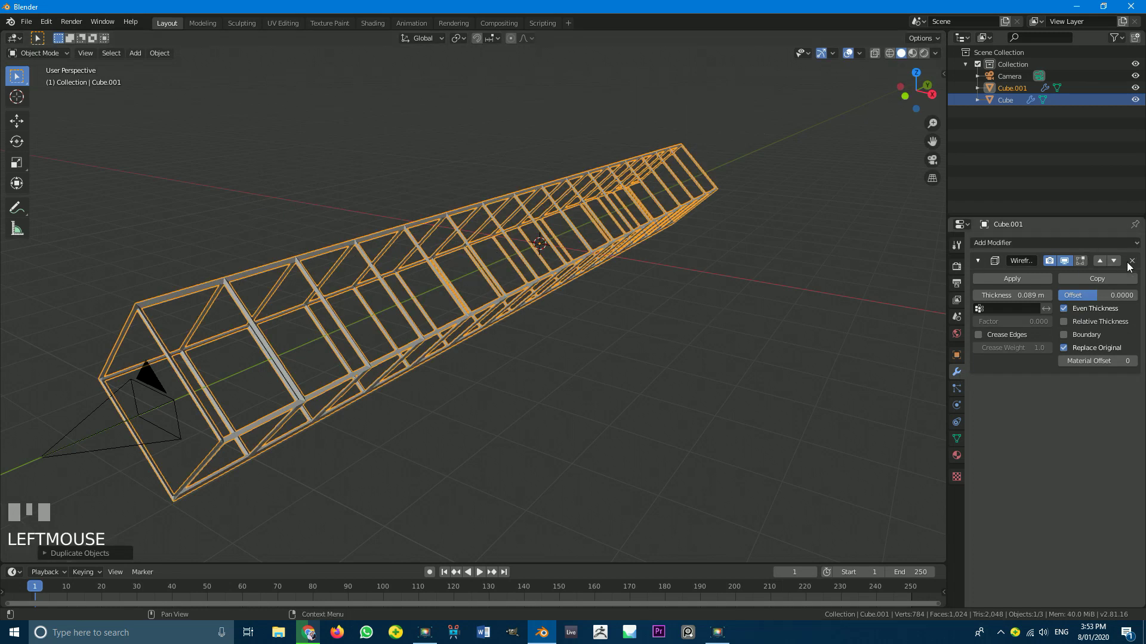
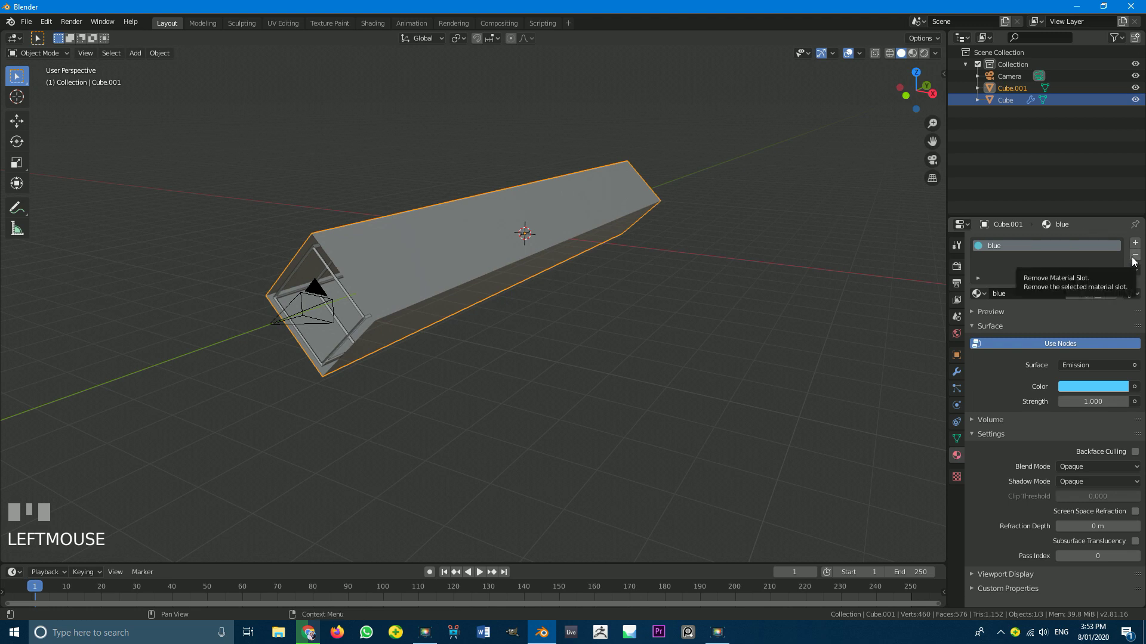
Replace the blue slot with a new Principled BSDF material, base color near black and Metallic 1.
{"action": "left_click", "coordinate": [1137, 259]}
{"action": "left_click", "coordinate": [1062, 302]}
{"action": "left_click_drag", "start_coordinate": [1080, 370], "coordinate": [1080, 392]}
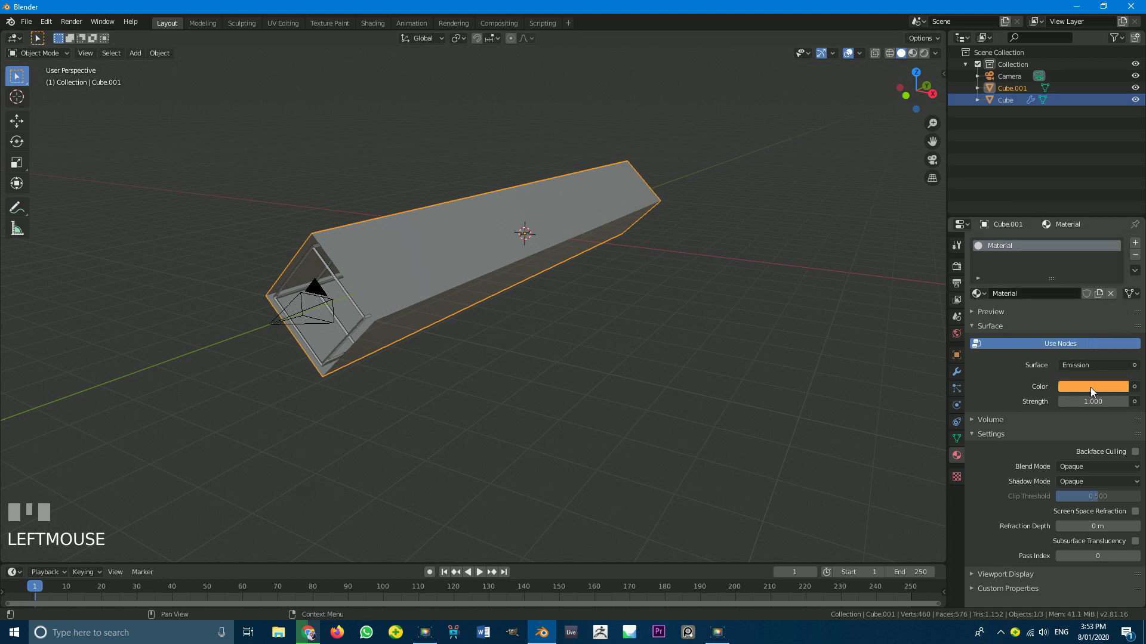
{"action": "left_click", "coordinate": [1093, 392]}
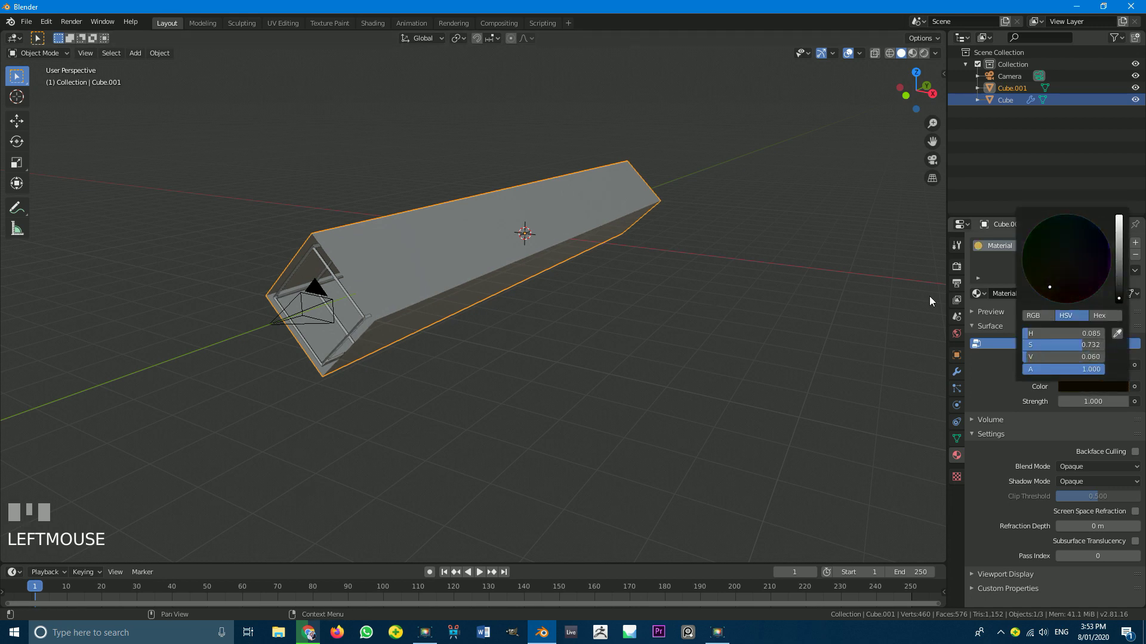
{"action": "left_click_drag", "start_coordinate": [558, 306], "coordinate": [1084, 365]}
{"action": "scroll", "scroll_direction": "up", "scroll_amount": 3}
{"action": "left_click_drag", "start_coordinate": [1084, 366], "coordinate": [1081, 422]}
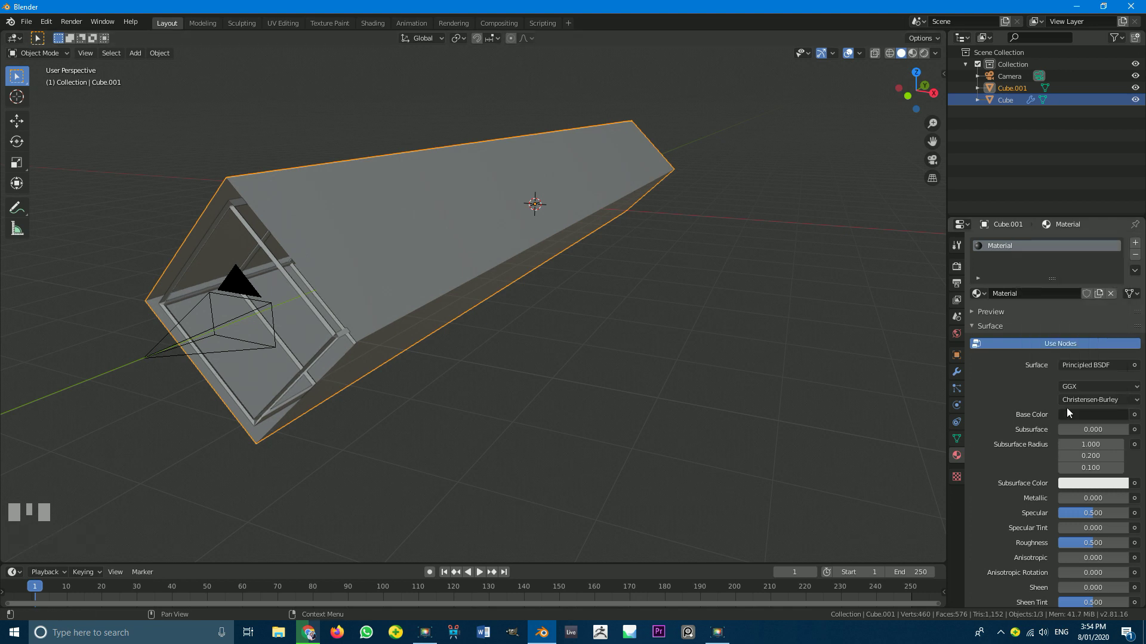
{"action": "left_click_drag", "start_coordinate": [1068, 507], "coordinate": [961, 271]}
{"action": "scroll", "scroll_direction": "down", "scroll_amount": 3}
{"action": "scroll", "scroll_direction": "down", "scroll_amount": 3}
{"action": "key", "text": "Return"}
{"action": "key", "text": "KP_0"}
{"action": "scroll", "scroll_direction": "up", "scroll_amount": 3}
{"action": "scroll", "scroll_direction": "up", "scroll_amount": 3}
{"action": "key", "text": "z"}
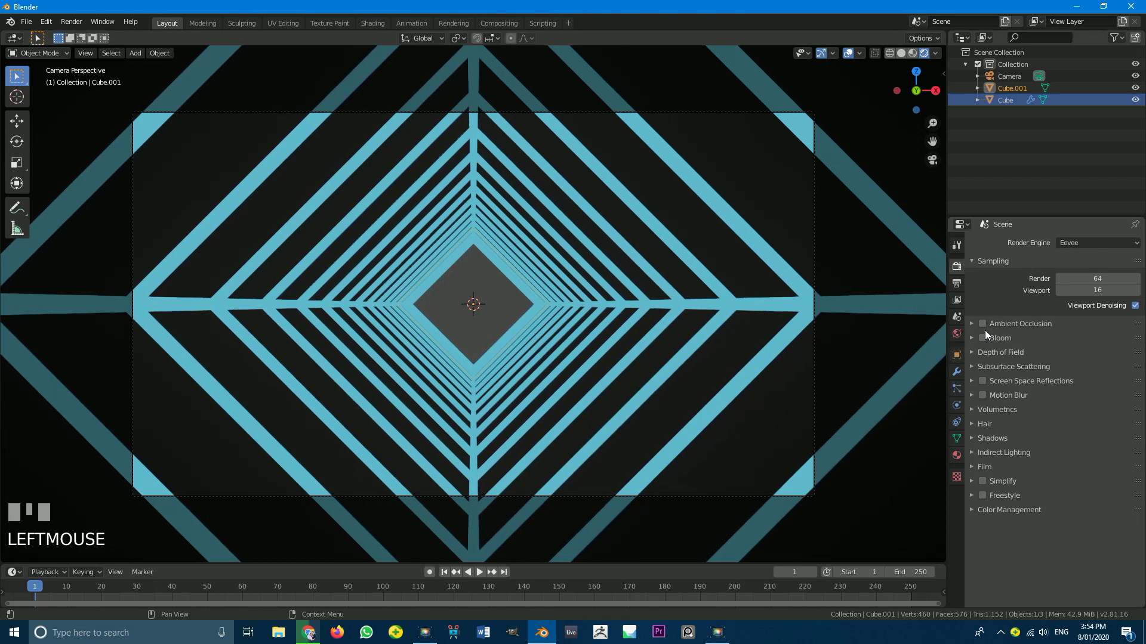
Enable Bloom and Screen Space Reflections with Refraction in the Eevee render settings.
{"action": "left_click", "coordinate": [987, 342]}
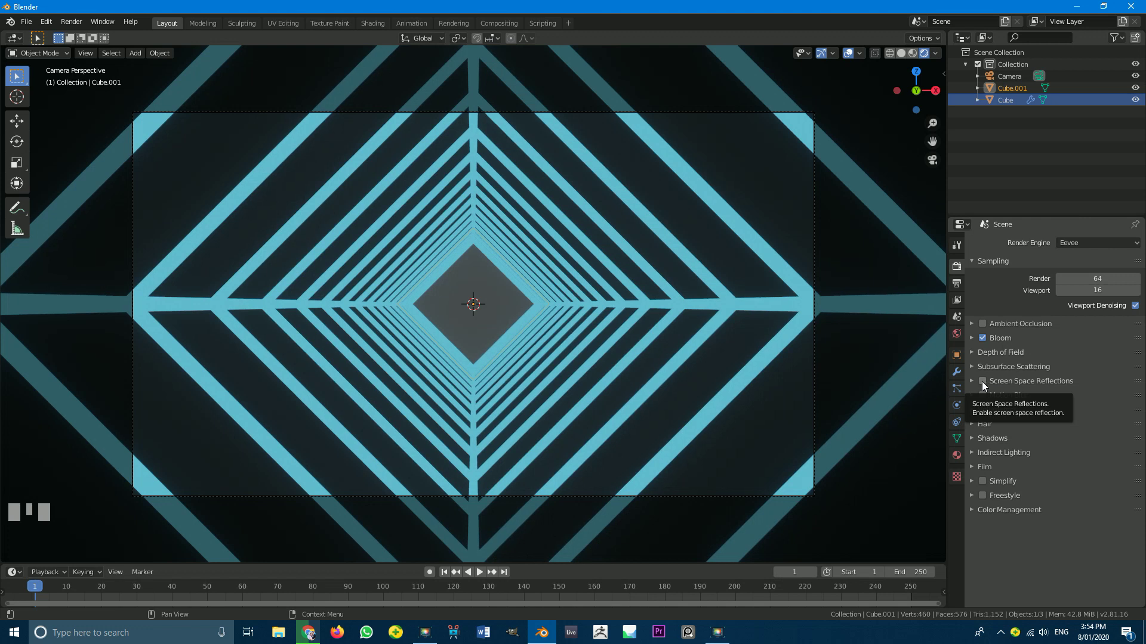
{"action": "left_click", "coordinate": [986, 385]}
{"action": "left_click_drag", "start_coordinate": [973, 386], "coordinate": [1127, 404]}
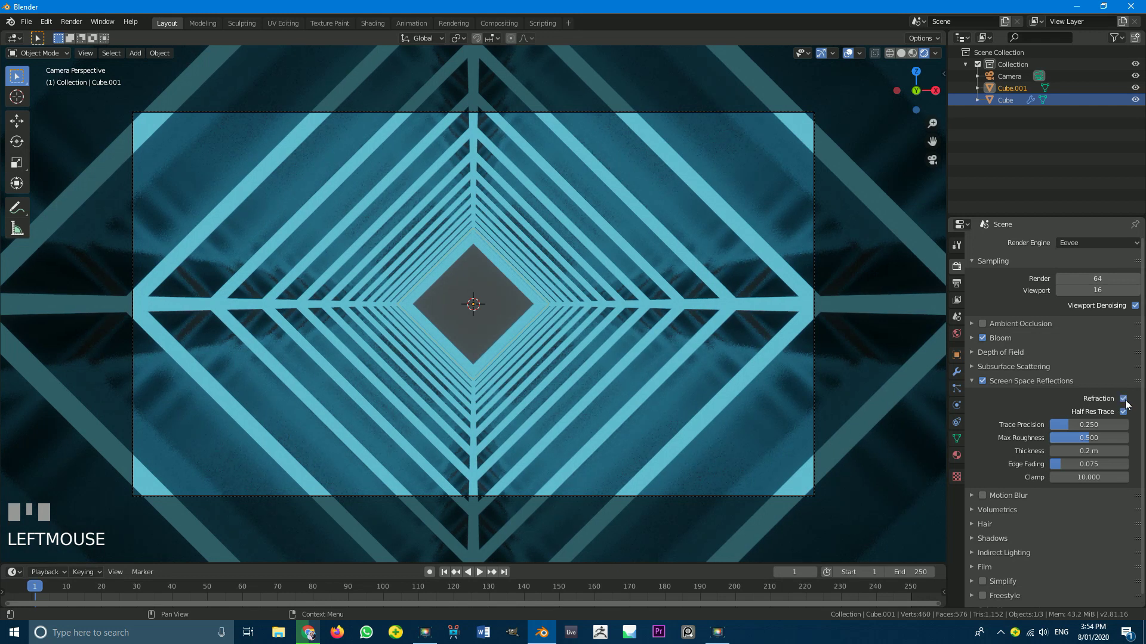
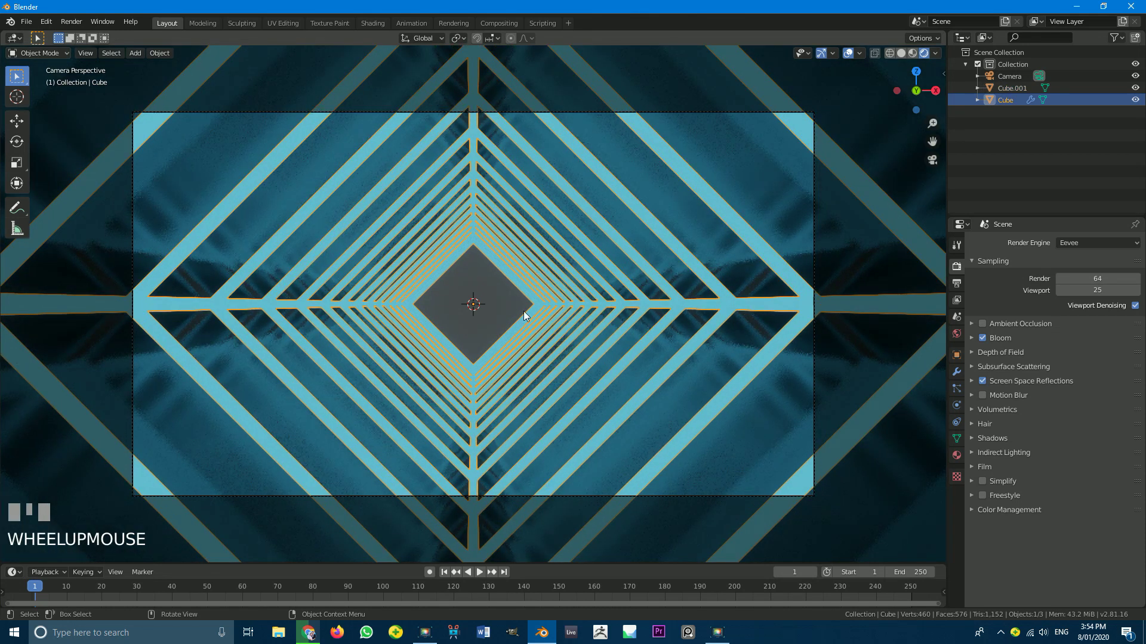
In Edit Mode with solid shading, checker-deselect faces so every other tunnel ring is selected.
{"action": "key", "text": "Tab"}
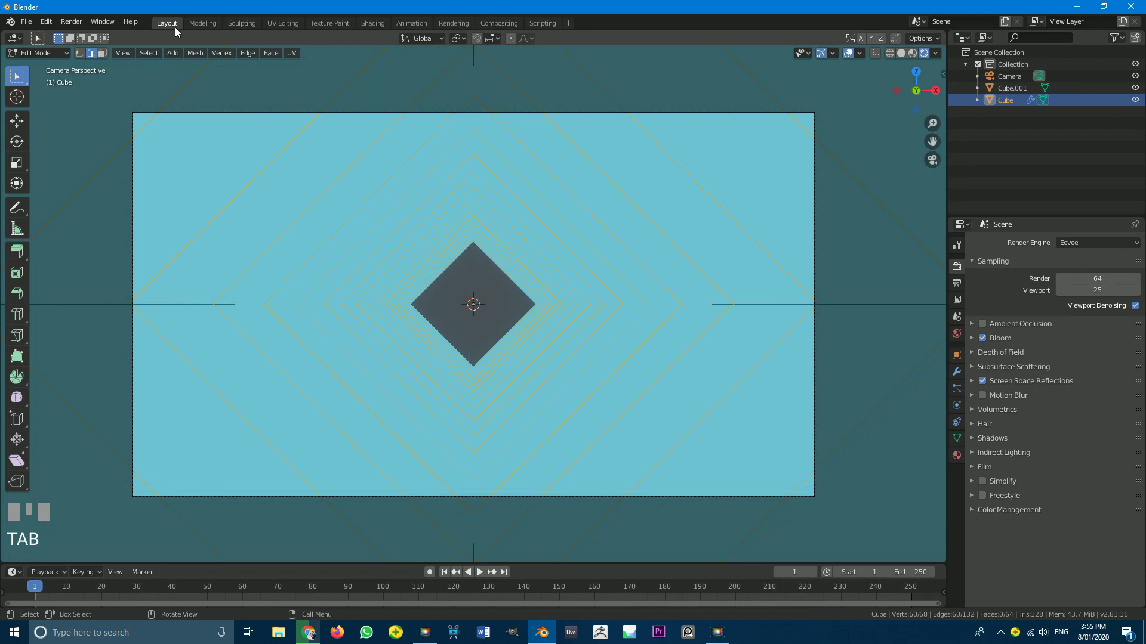
{"action": "left_click", "coordinate": [108, 57]}
{"action": "key", "text": "z"}
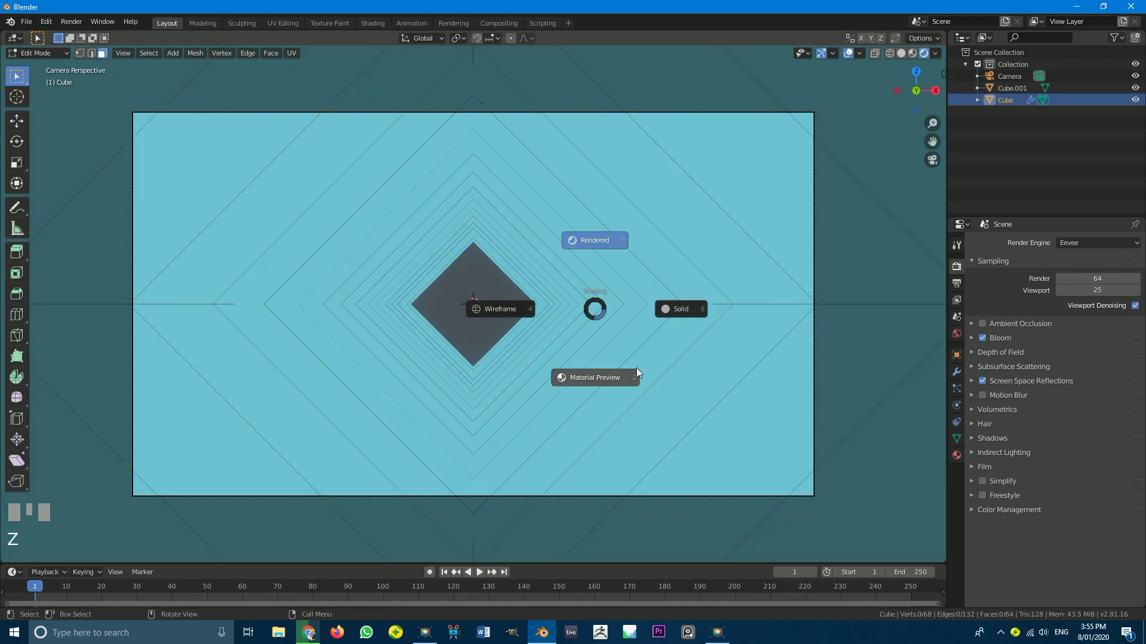
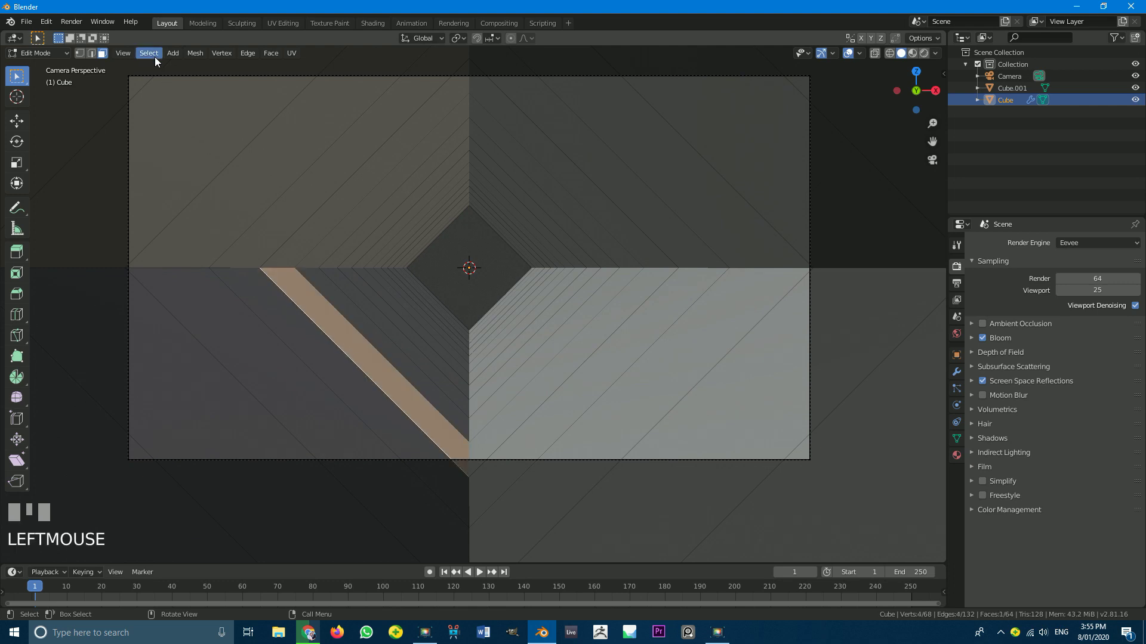
{"action": "left_click_drag", "start_coordinate": [157, 62], "coordinate": [93, 589]}
{"action": "scroll", "scroll_direction": "down", "scroll_amount": 3}
{"action": "scroll", "scroll_direction": "up", "scroll_amount": 3}
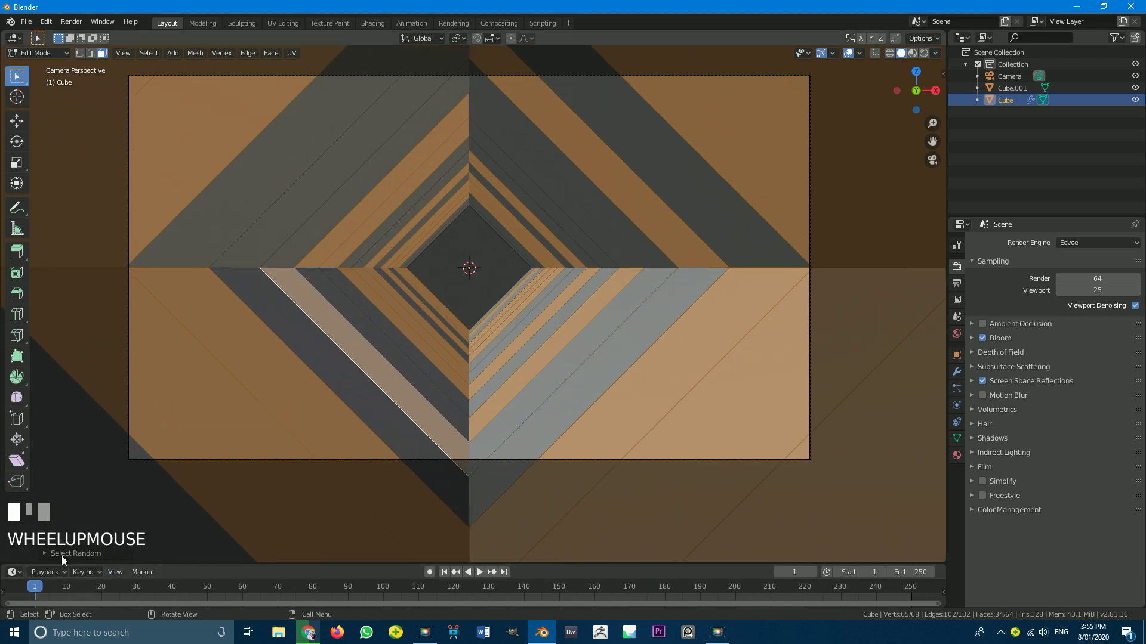
{"action": "left_click", "coordinate": [63, 561]}
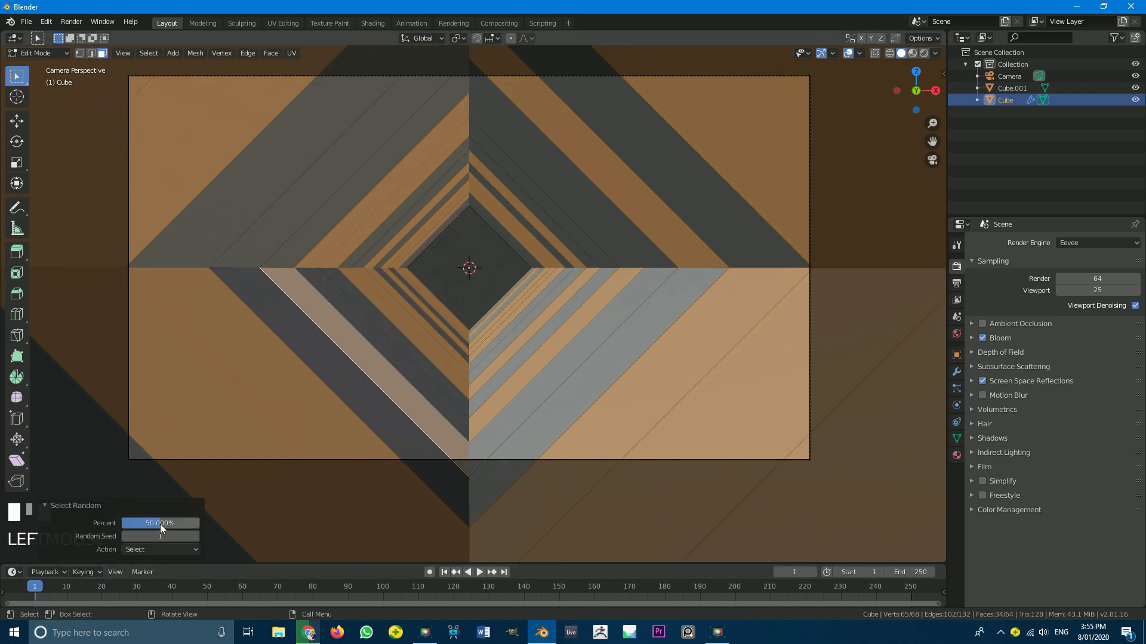
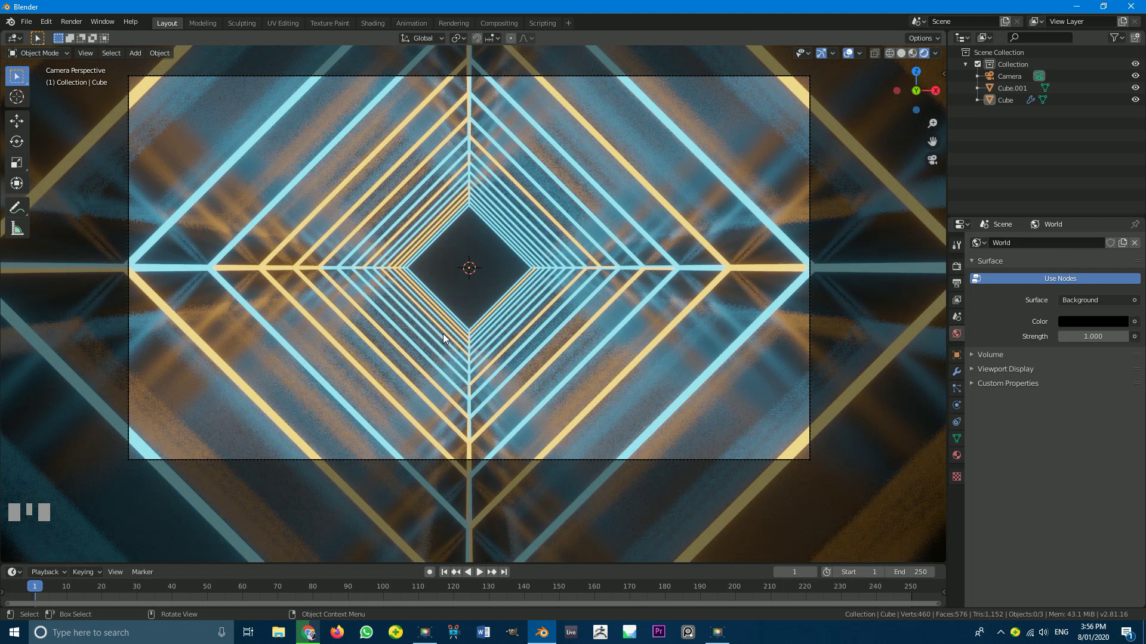
Switch the viewport back to Solid shading.
{"action": "scroll", "scroll_direction": "up", "scroll_amount": 3}
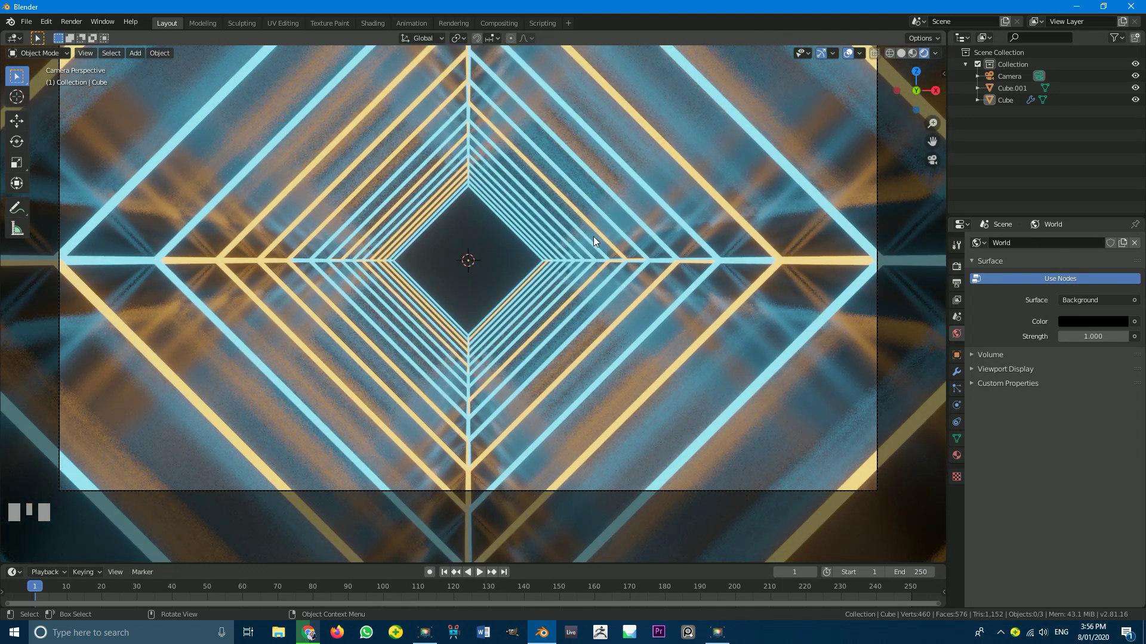
{"action": "key", "text": "z"}
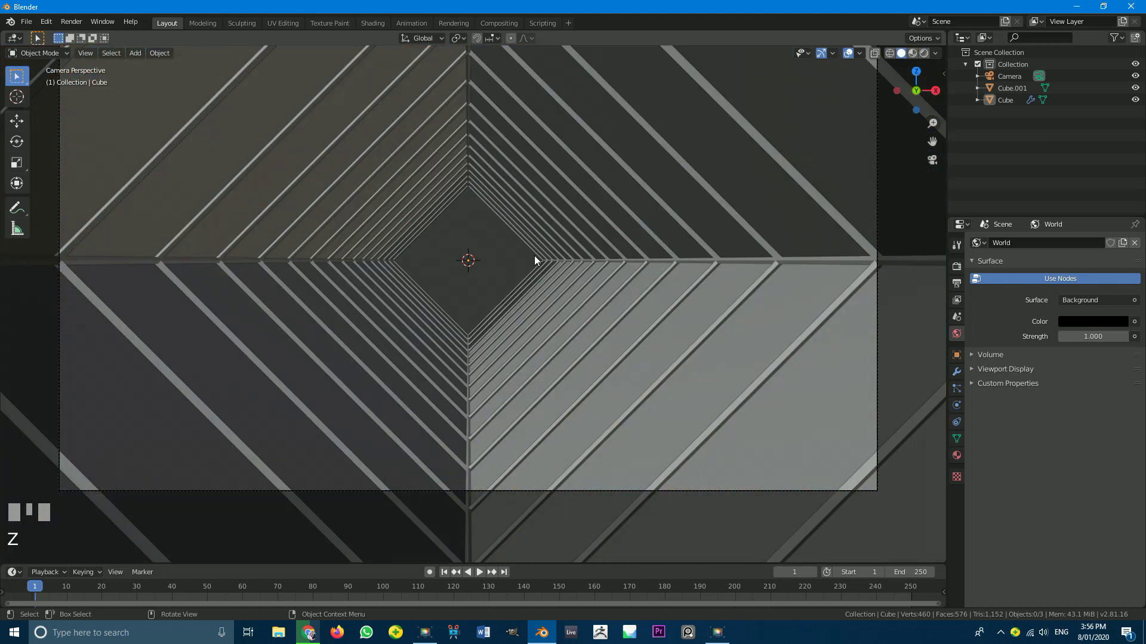
Add a UV sphere from the Shift+A menu and scale it down.
{"action": "key", "text": "shift+a"}
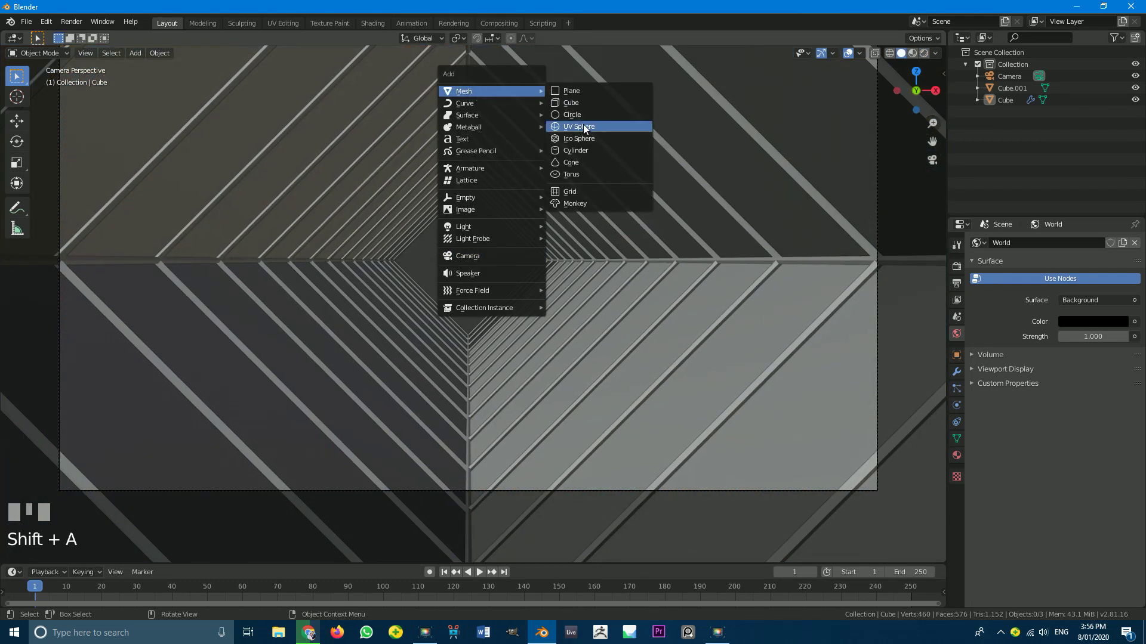
{"action": "scroll", "scroll_direction": "up", "scroll_amount": 3}
{"action": "scroll", "scroll_direction": "down", "scroll_amount": 3}
{"action": "key", "text": "s"}
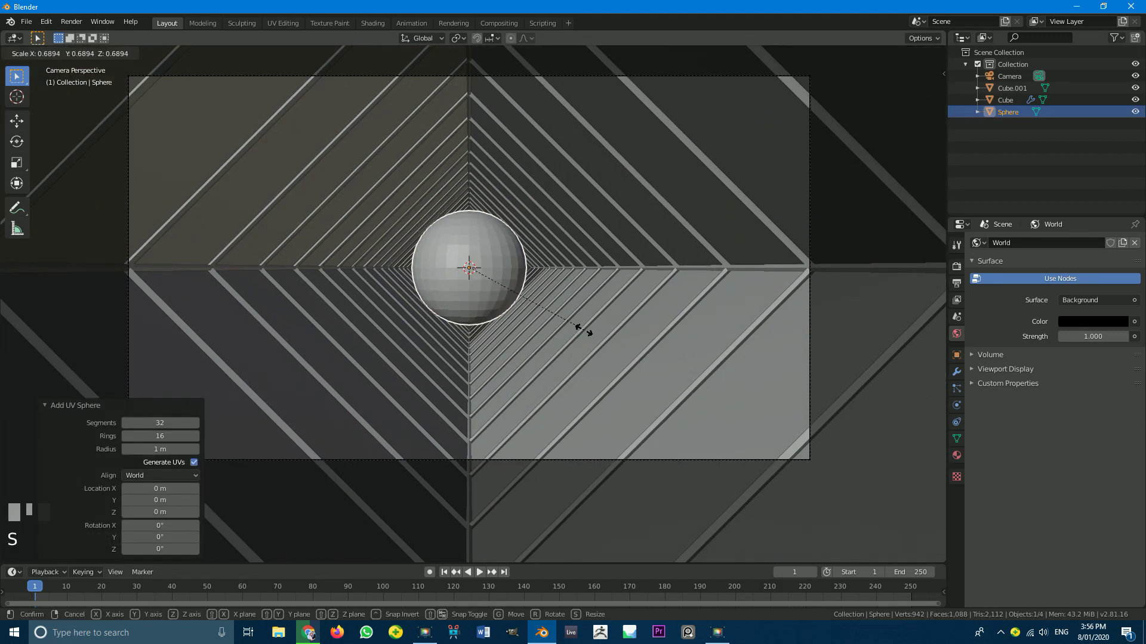
{"action": "left_click", "coordinate": [580, 332]}
{"action": "scroll", "scroll_direction": "down", "scroll_amount": 3}
Select the sphere with the camera and parent it to the camera with Ctrl+P.
{"action": "key", "text": "z"}
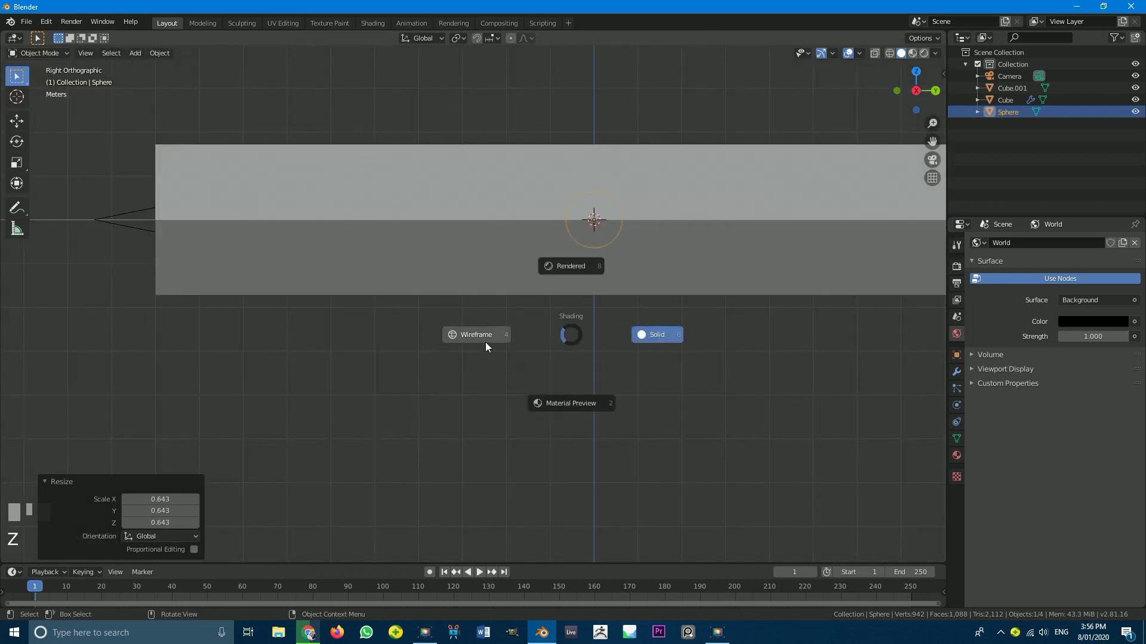
{"action": "left_click_drag", "start_coordinate": [592, 293], "coordinate": [55, 231]}
{"action": "scroll", "scroll_direction": "down", "scroll_amount": 3}
{"action": "scroll", "scroll_direction": "up", "scroll_amount": 3}
{"action": "left_click", "coordinate": [56, 231]}
{"action": "scroll", "scroll_direction": "down", "scroll_amount": 3}
{"action": "left_click_drag", "start_coordinate": [213, 259], "coordinate": [185, 276]}
{"action": "scroll", "scroll_direction": "up", "scroll_amount": 3}
{"action": "key", "text": "ctrl+p"}
{"action": "left_click", "coordinate": [185, 277]}
{"action": "left_click_drag", "start_coordinate": [185, 276], "coordinate": [497, 249]}
Move and resize the sphere so it sits at the centre of the camera's view inside the tunnel.
{"action": "key", "text": "g"}
{"action": "right_click", "coordinate": [324, 267]}
{"action": "key", "text": "KP_0"}
{"action": "scroll", "scroll_direction": "up", "scroll_amount": 3}
{"action": "left_click", "coordinate": [496, 249]}
{"action": "key", "text": "s"}
{"action": "left_click", "coordinate": [540, 283]}
{"action": "scroll", "scroll_direction": "down", "scroll_amount": 3}
Switch the viewport to Rendered shading and bring up the sphere's material settings.
{"action": "key", "text": "z"}
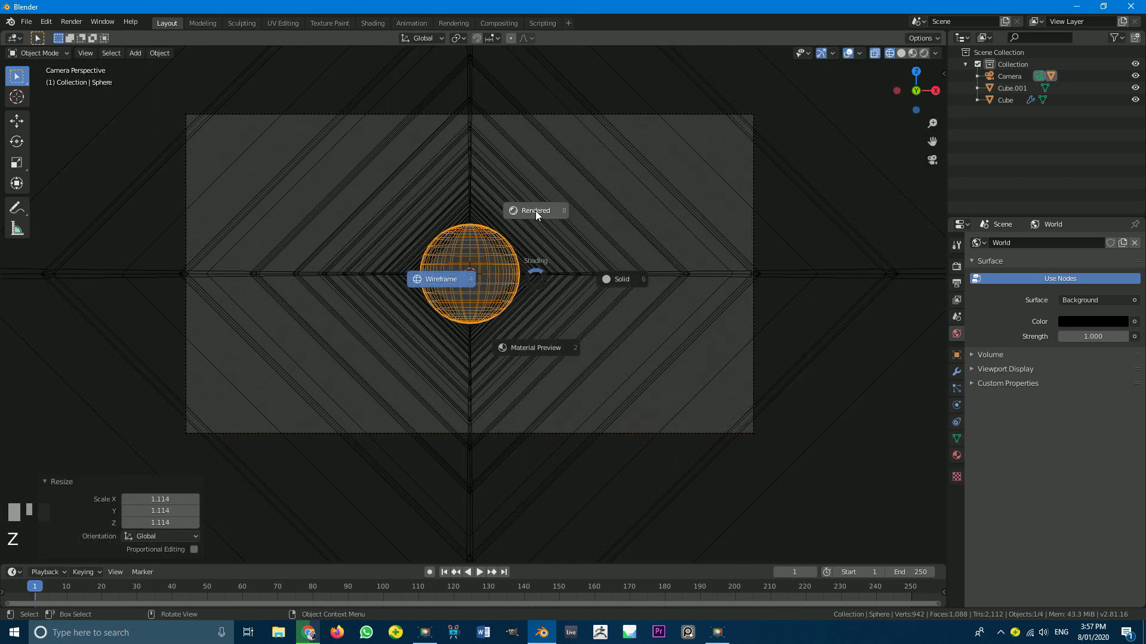
{"action": "scroll", "scroll_direction": "up", "scroll_amount": 3}
{"action": "left_click_drag", "start_coordinate": [168, 56], "coordinate": [959, 460]}
{"action": "scroll", "scroll_direction": "up", "scroll_amount": 3}
{"action": "left_click", "coordinate": [1063, 296]}
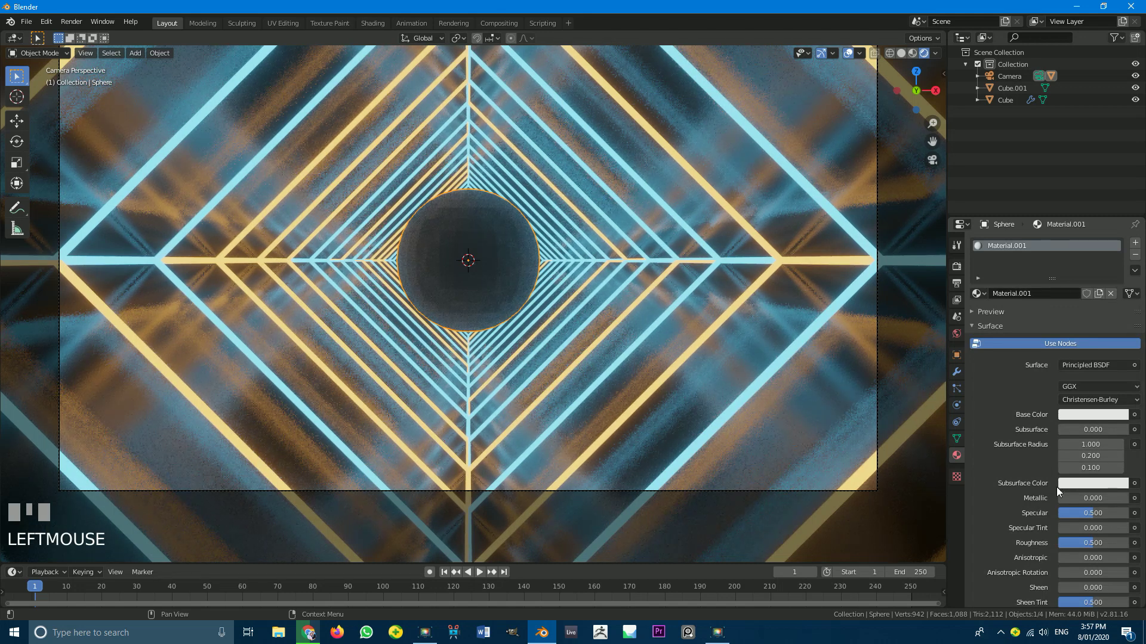
Make the sphere's new material fully metallic with roughness near 0.04 and check it in the viewport.
{"action": "left_click_drag", "start_coordinate": [1066, 504], "coordinate": [167, 233]}
{"action": "scroll", "scroll_direction": "down", "scroll_amount": 3}
{"action": "left_click", "coordinate": [528, 274]}
{"action": "key", "text": "z"}
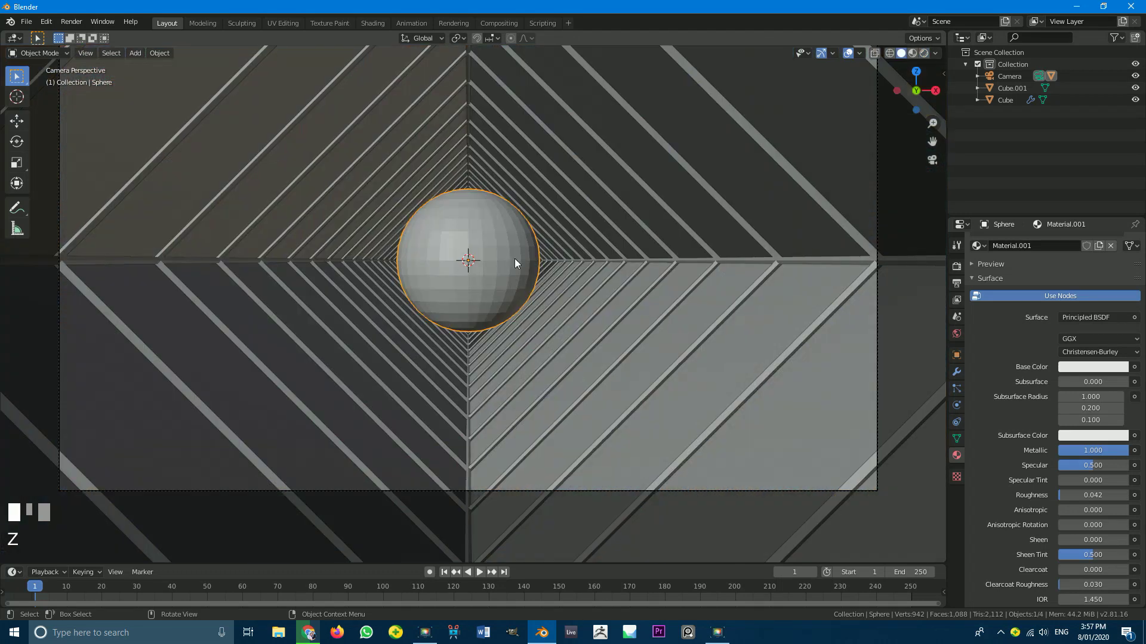
{"action": "left_click_drag", "start_coordinate": [491, 278], "coordinate": [475, 238]}
{"action": "scroll", "scroll_direction": "down", "scroll_amount": 3}
{"action": "scroll", "scroll_direction": "up", "scroll_amount": 3}
View the chrome sphere from the side and toggle shading modes to check its reflections.
{"action": "key", "text": "KP_3"}
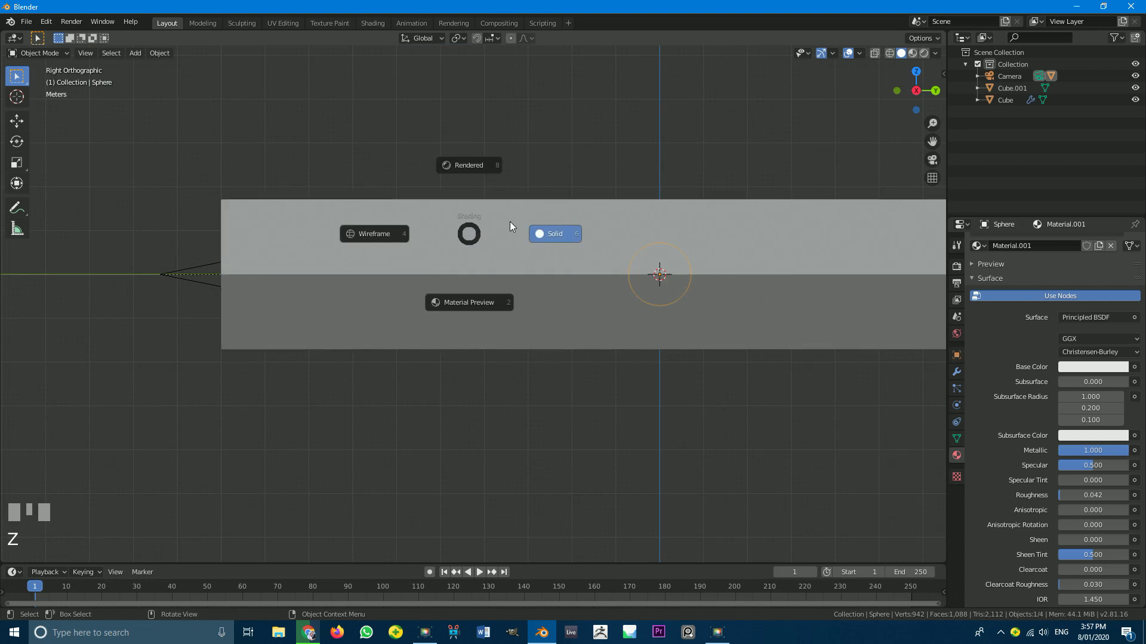
{"action": "key", "text": "z"}
{"action": "scroll", "scroll_direction": "up", "scroll_amount": 3}
{"action": "key", "text": "z"}
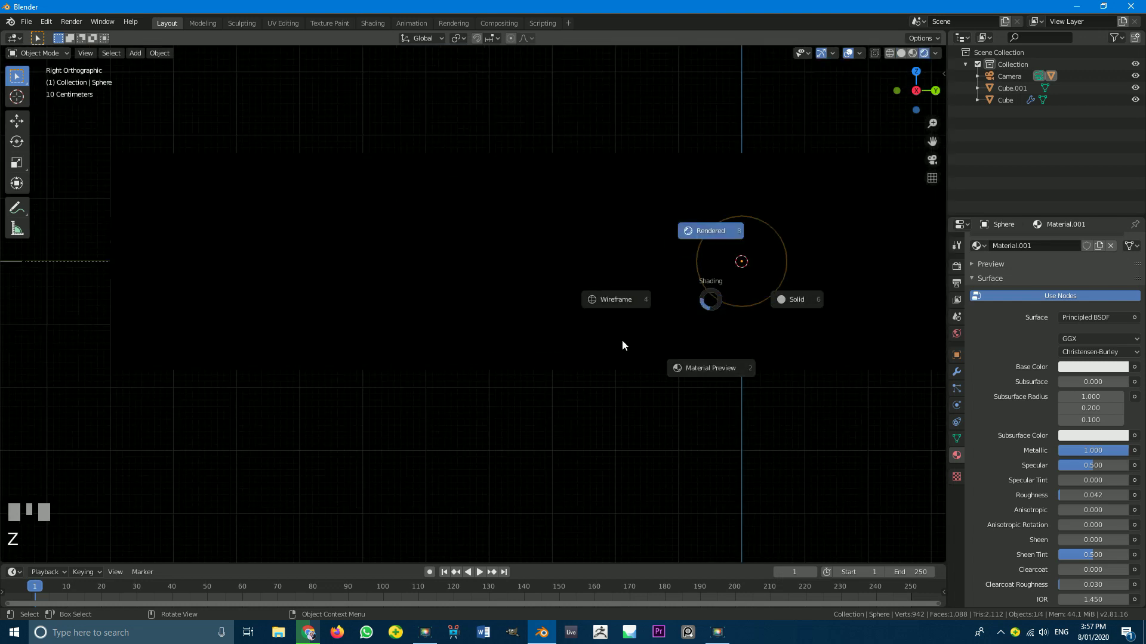
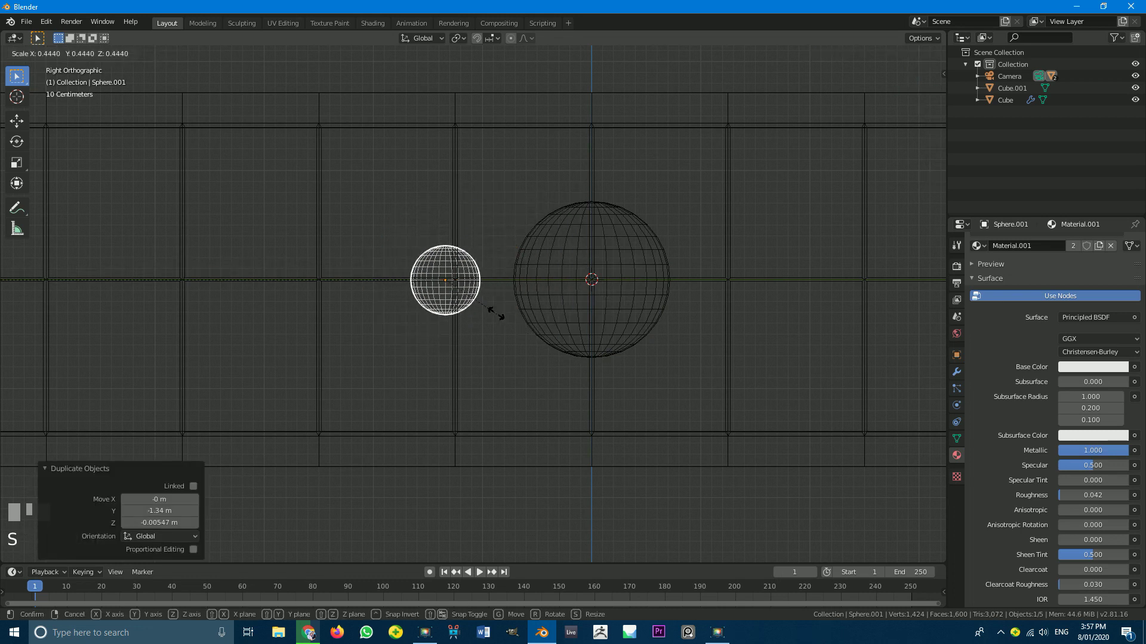
Confirm the copied sphere's smaller size and select it together with the big sphere.
{"action": "left_click", "coordinate": [490, 316]}
{"action": "scroll", "scroll_direction": "up", "scroll_amount": 3}
{"action": "scroll", "scroll_direction": "down", "scroll_amount": 3}
{"action": "scroll", "scroll_direction": "up", "scroll_amount": 3}
{"action": "left_click", "coordinate": [469, 140]}
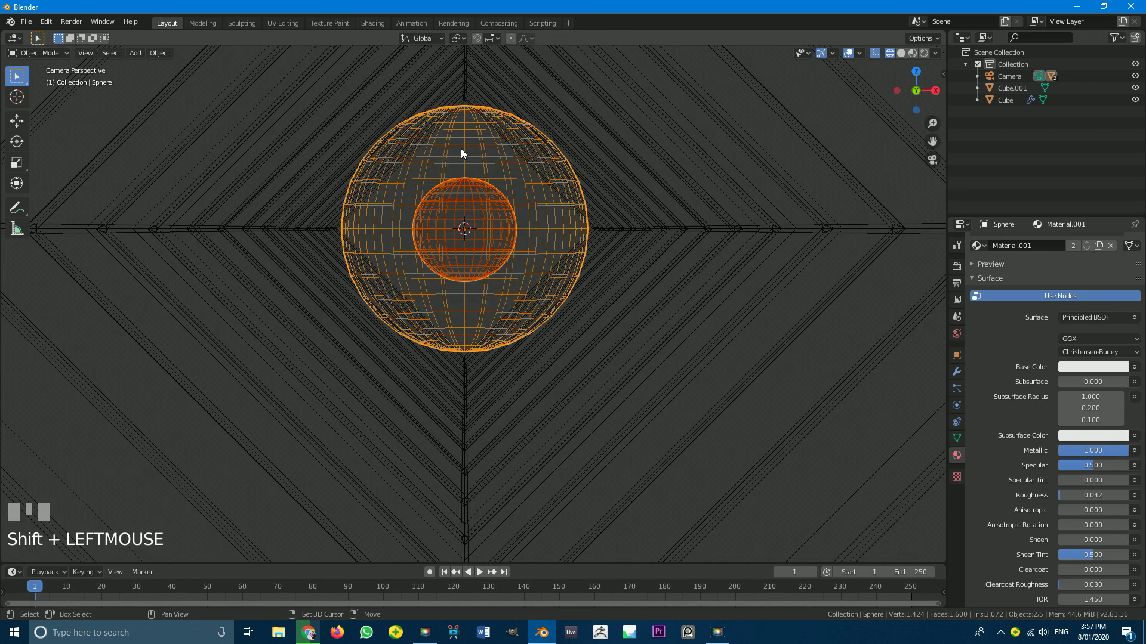
Parent the small sphere to the big one keeping transform, move it right on X and duplicate a copy to the left.
{"action": "key", "text": "ctrl+p"}
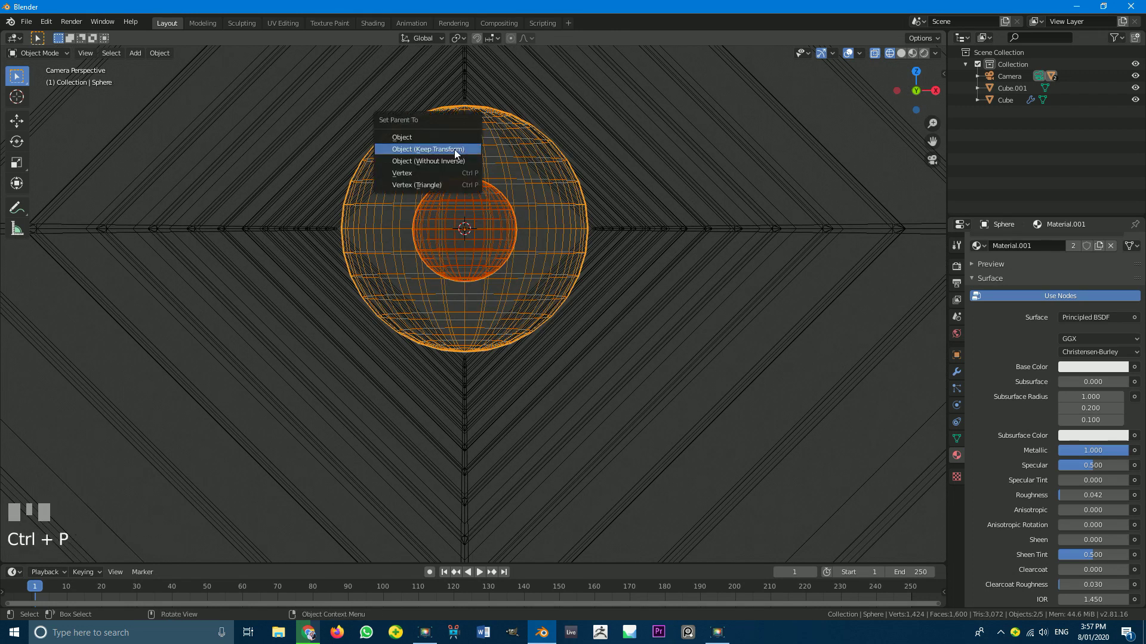
{"action": "left_click", "coordinate": [482, 191]}
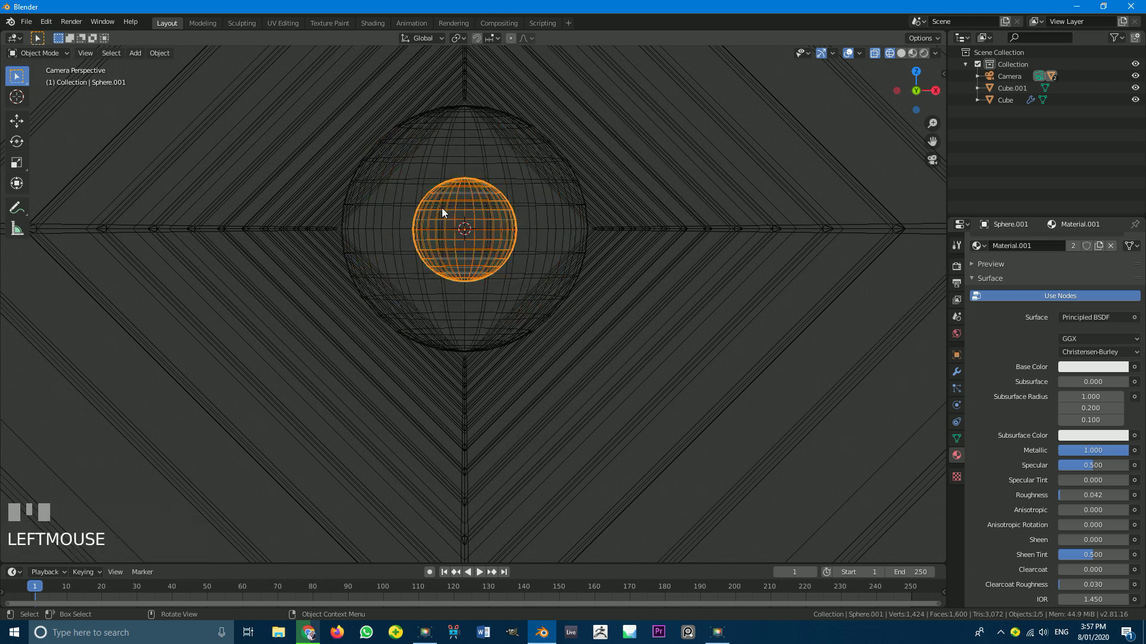
{"action": "key", "text": "g"}
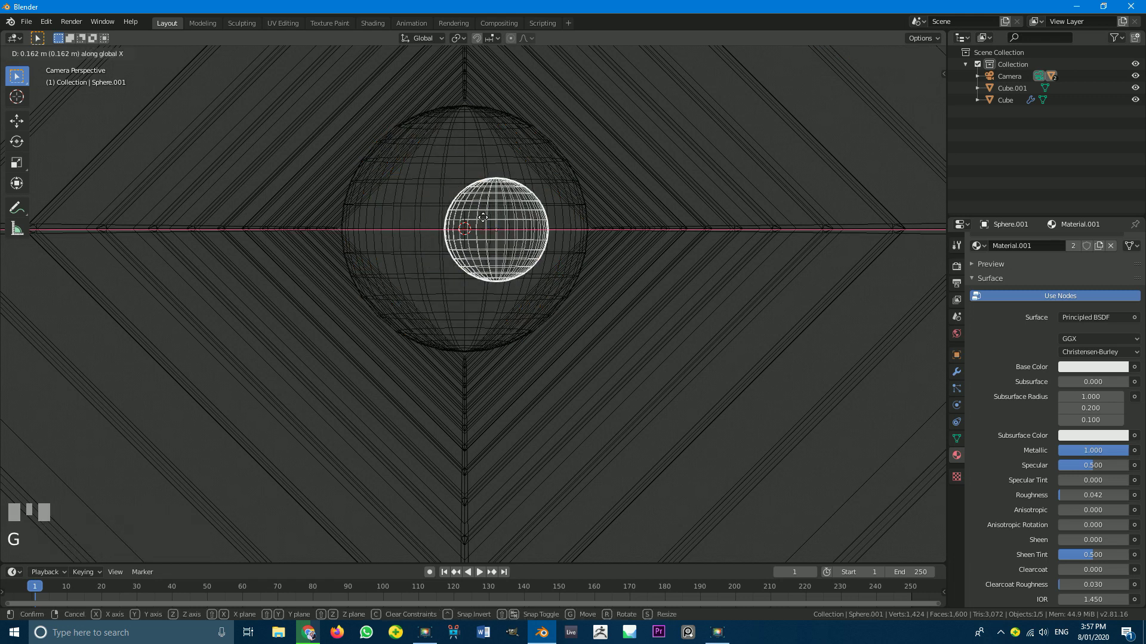
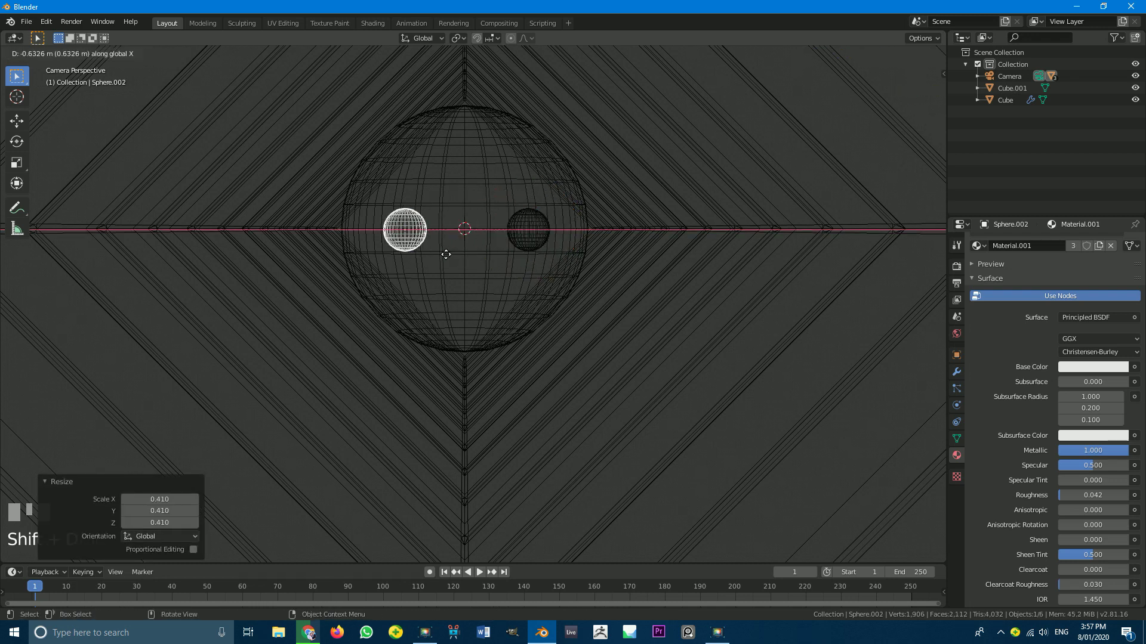
{"action": "left_click", "coordinate": [448, 261]}
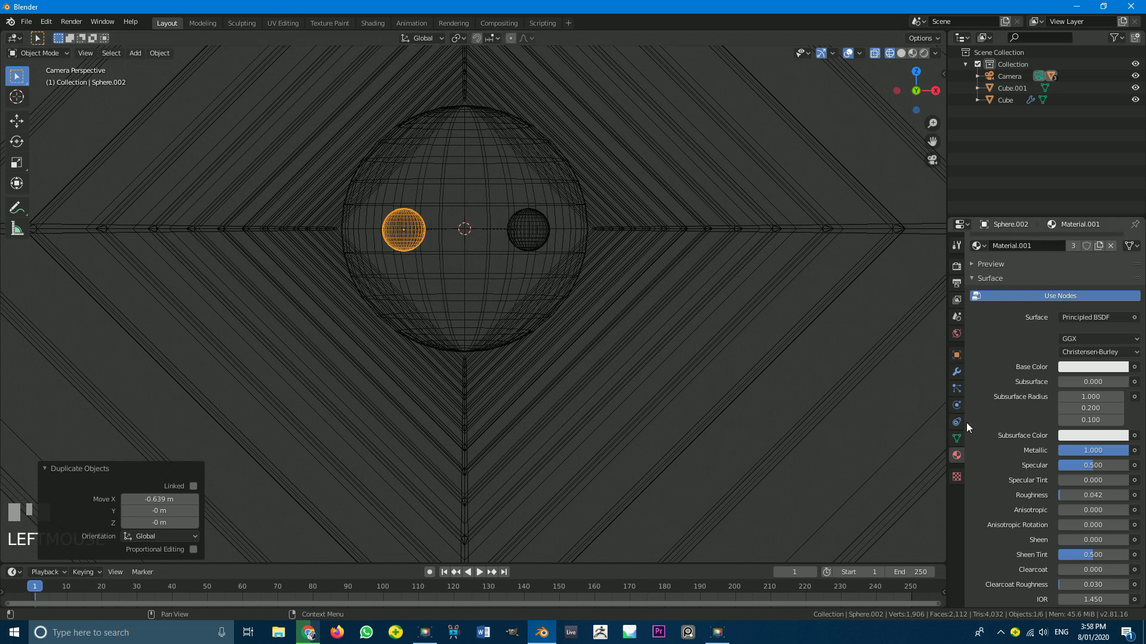
Give the left eye sphere the orange emission material and the right eye sphere the blue one.
{"action": "left_click", "coordinate": [959, 459]}
{"action": "scroll", "scroll_direction": "up", "scroll_amount": 3}
{"action": "left_click", "coordinate": [985, 298]}
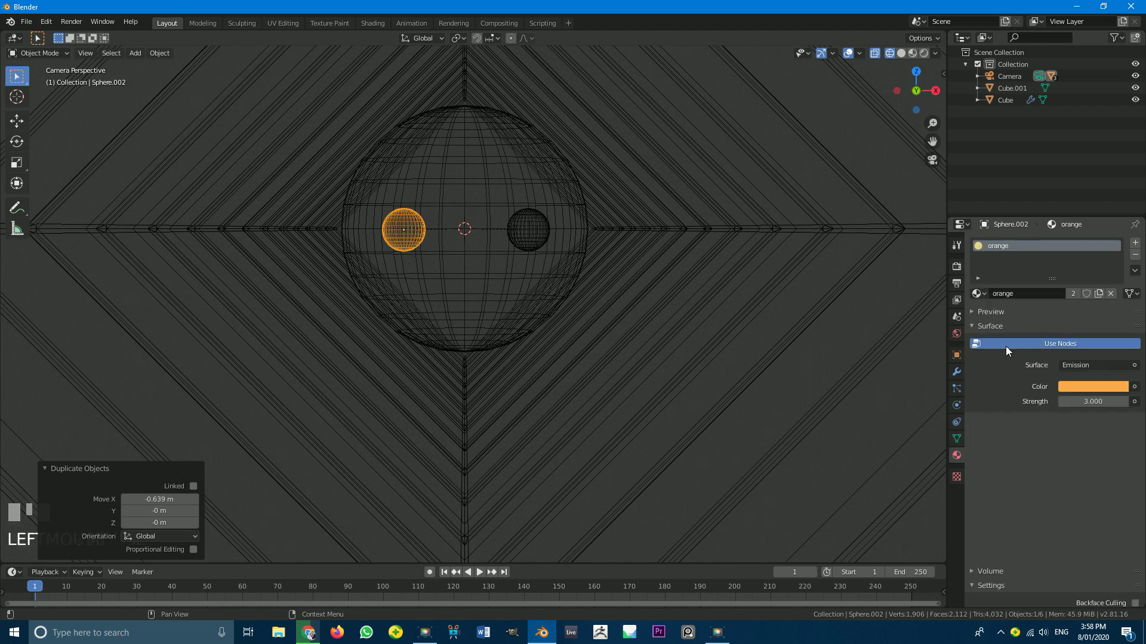
{"action": "left_click", "coordinate": [524, 221]}
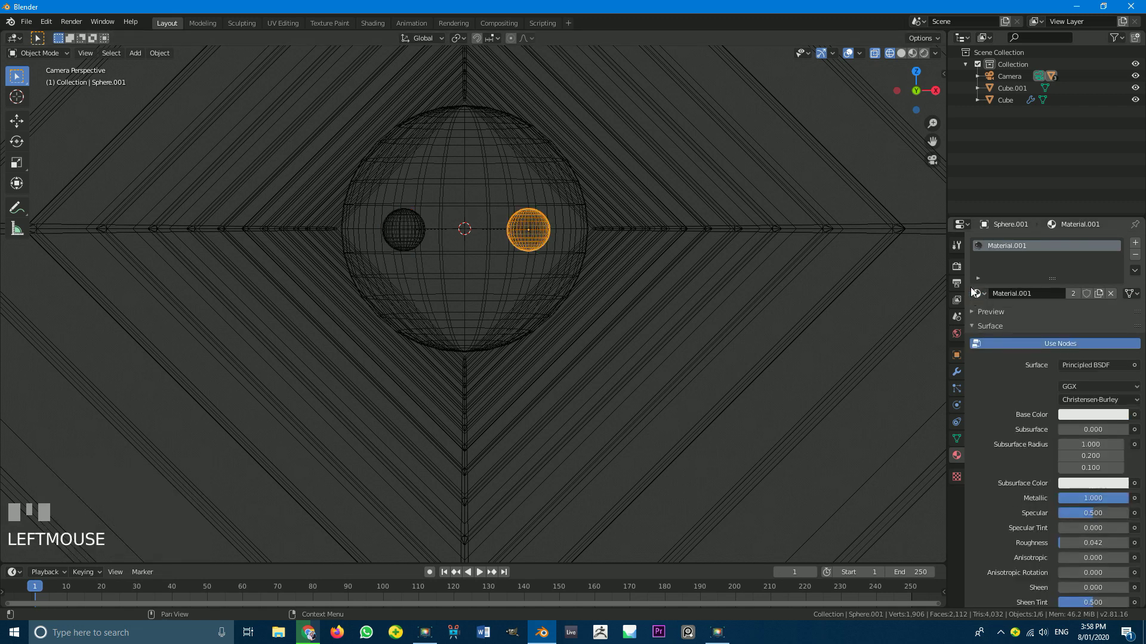
{"action": "left_click", "coordinate": [978, 300]}
{"action": "scroll", "scroll_direction": "down", "scroll_amount": 3}
Check the glowing orange and cyan eyes in Rendered shading.
{"action": "key", "text": "z"}
{"action": "scroll", "scroll_direction": "down", "scroll_amount": 3}
{"action": "scroll", "scroll_direction": "up", "scroll_amount": 3}
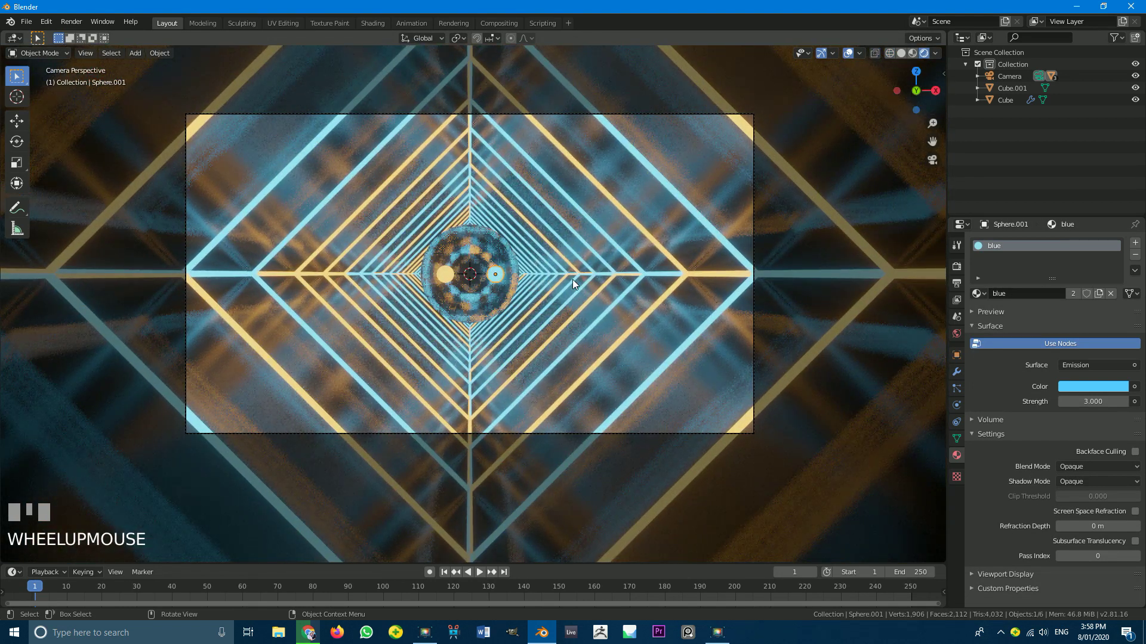
{"action": "left_click", "coordinate": [680, 323]}
{"action": "left_click", "coordinate": [1098, 418]}
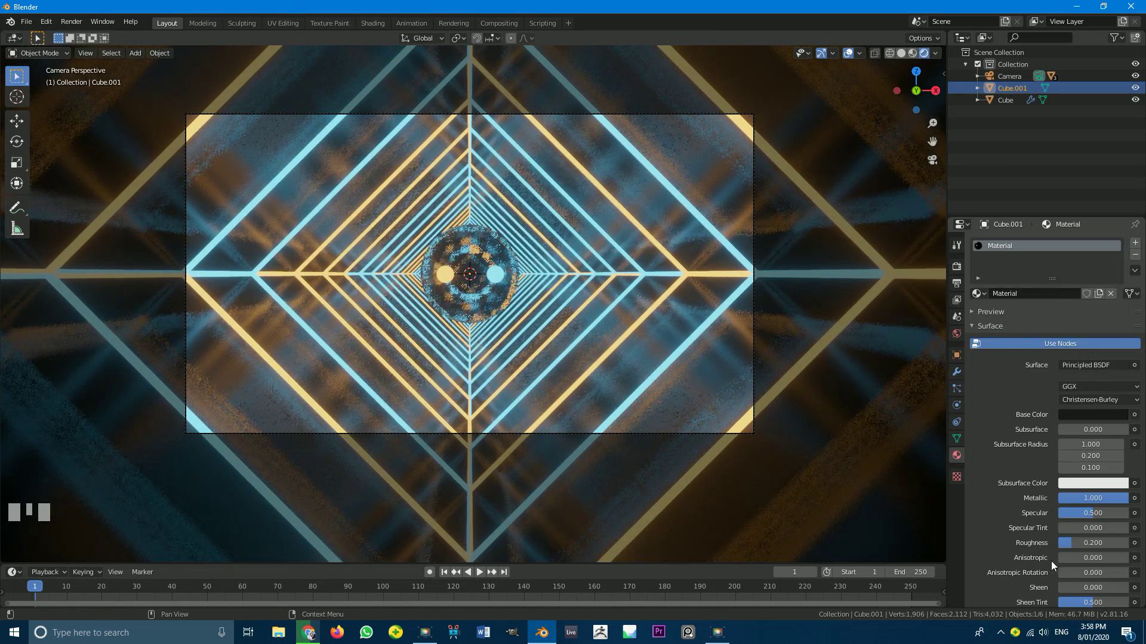
Duplicate the diamond cube segments along the tunnel axis so the tunnel runs from Cube to Cube.007.
{"action": "left_click_drag", "start_coordinate": [1090, 547], "coordinate": [1037, 308]}
{"action": "scroll", "scroll_direction": "up", "scroll_amount": 3}
{"action": "left_click", "coordinate": [969, 344]}
{"action": "left_click_drag", "start_coordinate": [1078, 364], "coordinate": [573, 292]}
{"action": "scroll", "scroll_direction": "down", "scroll_amount": 3}
{"action": "key", "text": "z"}
{"action": "scroll", "scroll_direction": "down", "scroll_amount": 3}
{"action": "left_click_drag", "start_coordinate": [572, 292], "coordinate": [373, 265]}
{"action": "key", "text": "KP_5"}
{"action": "key", "text": "KP_3"}
From Right Orthographic view, position the camera at the tunnel mouth and keyframe its location at frame 1.
{"action": "key", "text": "z"}
{"action": "scroll", "scroll_direction": "up", "scroll_amount": 3}
{"action": "middle_click", "coordinate": [268, 305]}
{"action": "left_click_drag", "start_coordinate": [243, 531], "coordinate": [172, 269]}
{"action": "scroll", "scroll_direction": "up", "scroll_amount": 3}
{"action": "left_click_drag", "start_coordinate": [172, 269], "coordinate": [318, 359]}
{"action": "scroll", "scroll_direction": "up", "scroll_amount": 3}
{"action": "key", "text": "g"}
{"action": "right_click", "coordinate": [318, 360]}
{"action": "key", "text": "i"}
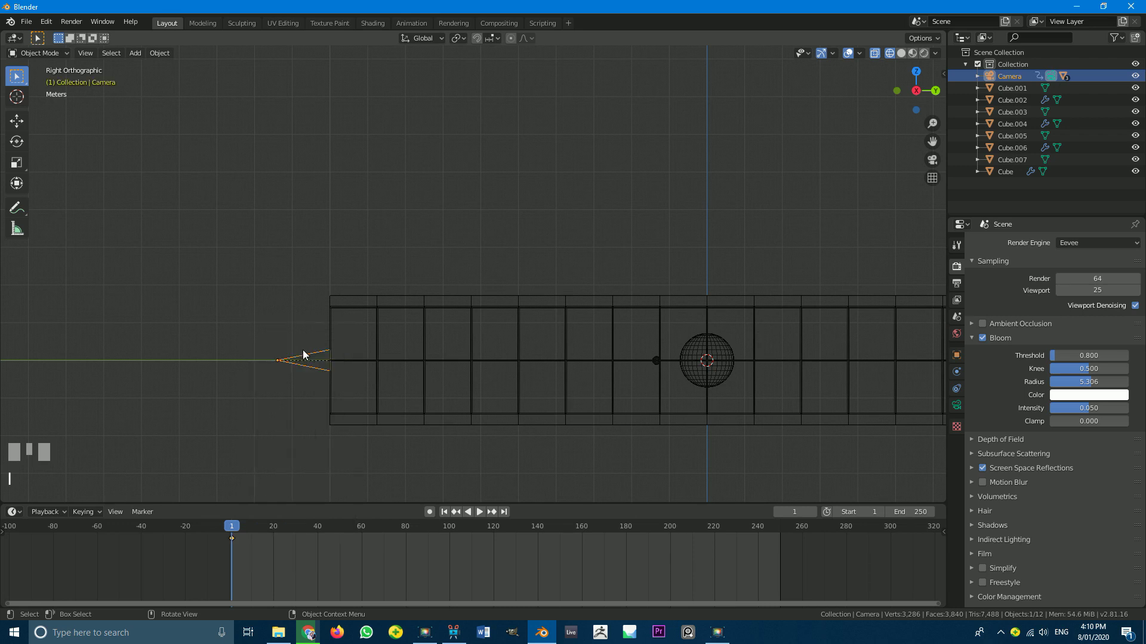
Set the end frame to 150 and keyframe the camera's location farther into the tunnel at frame 150.
{"action": "left_click_drag", "start_coordinate": [241, 532], "coordinate": [236, 544]}
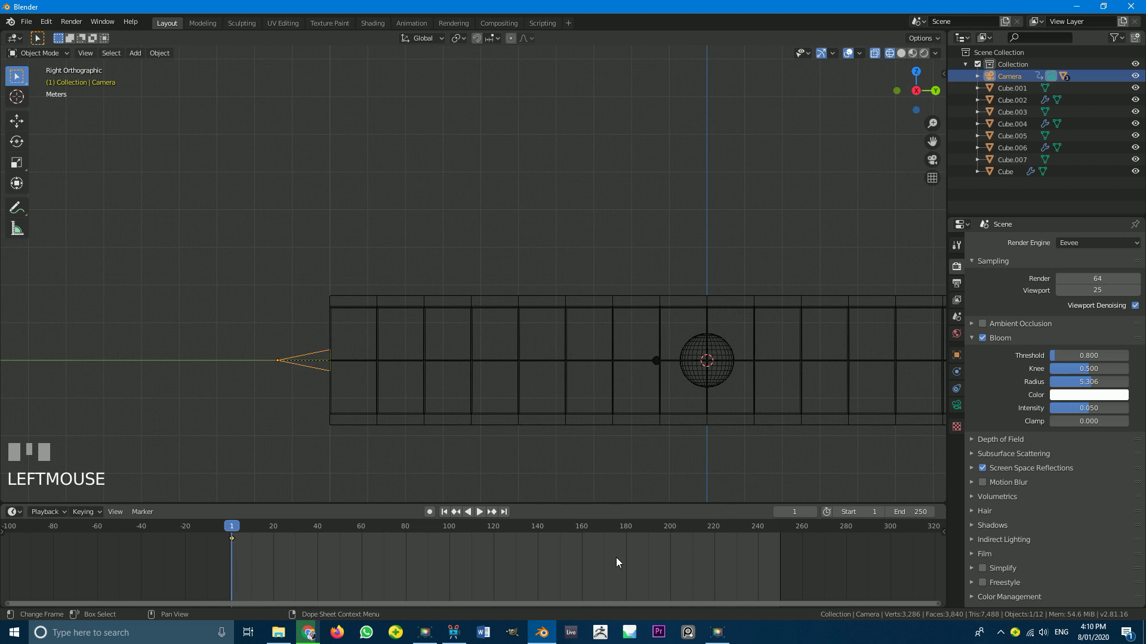
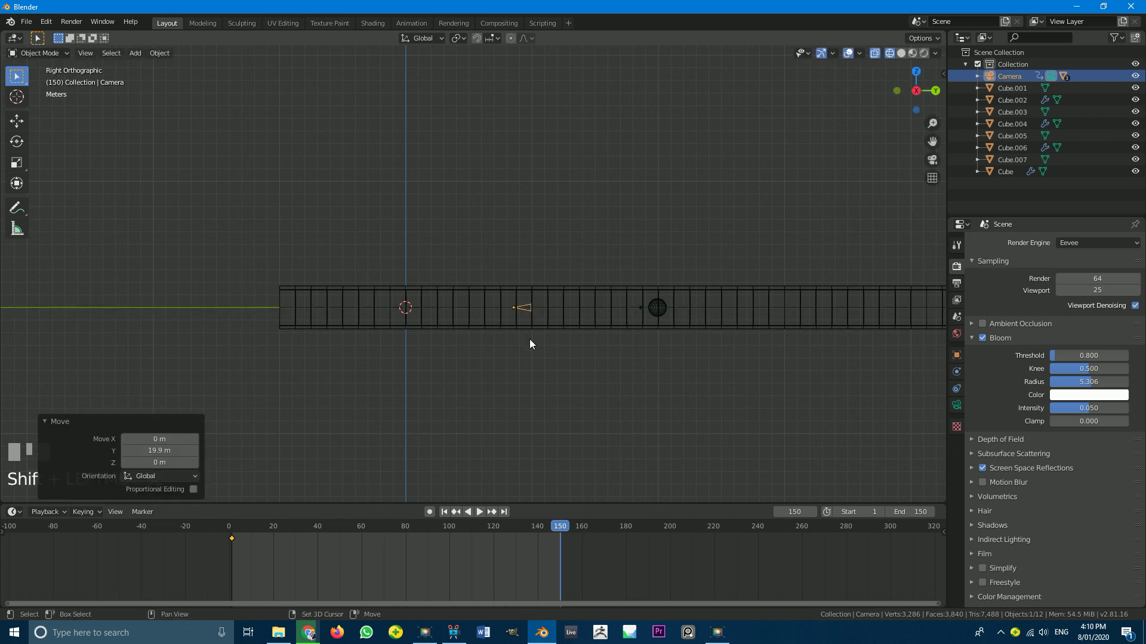
{"action": "key", "text": "i"}
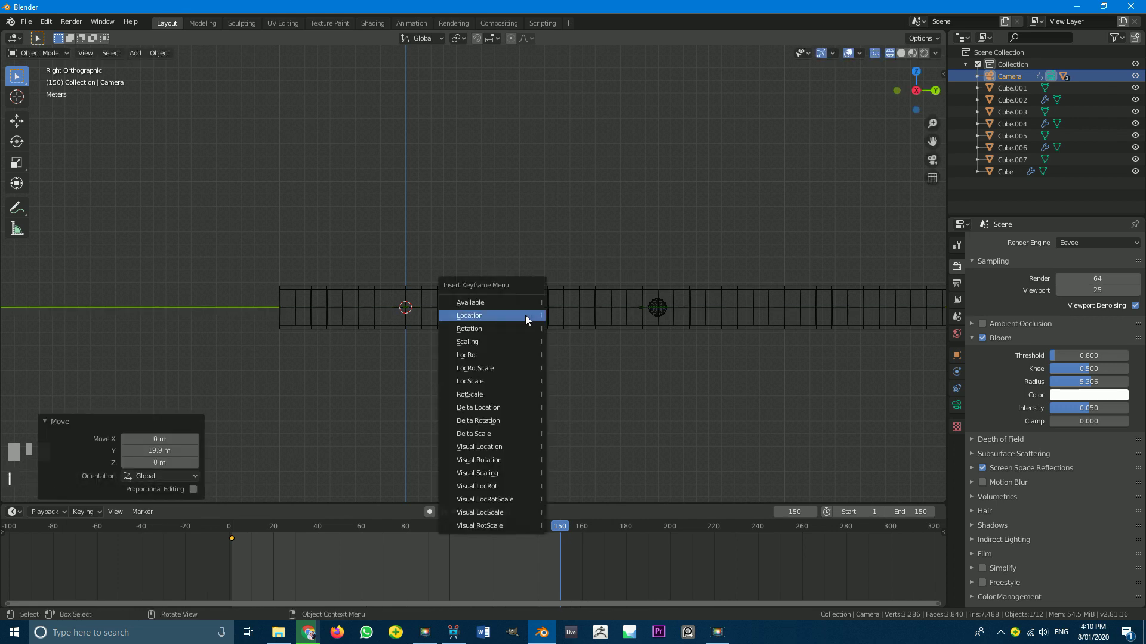
{"action": "left_click_drag", "start_coordinate": [558, 533], "coordinate": [233, 311]}
{"action": "left_click_drag", "start_coordinate": [233, 311], "coordinate": [235, 530]}
{"action": "scroll", "scroll_direction": "up", "scroll_amount": 3}
{"action": "scroll", "scroll_direction": "up", "scroll_amount": 3}
{"action": "left_click_drag", "start_coordinate": [235, 530], "coordinate": [646, 308]}
{"action": "scroll", "scroll_direction": "down", "scroll_amount": 3}
{"action": "left_click_drag", "start_coordinate": [646, 307], "coordinate": [222, 578]}
{"action": "scroll", "scroll_direction": "down", "scroll_amount": 3}
{"action": "scroll", "scroll_direction": "up", "scroll_amount": 3}
{"action": "left_click_drag", "start_coordinate": [222, 578], "coordinate": [271, 560]}
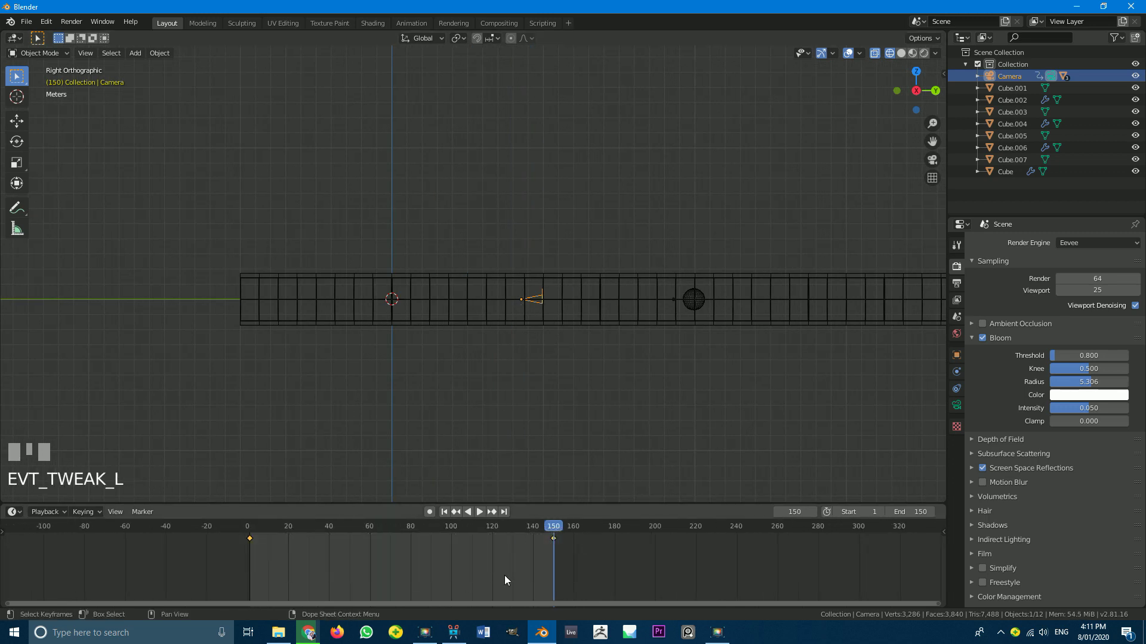
Change the interpolation mode of the camera's selected keyframes in the timeline.
{"action": "key", "text": "t"}
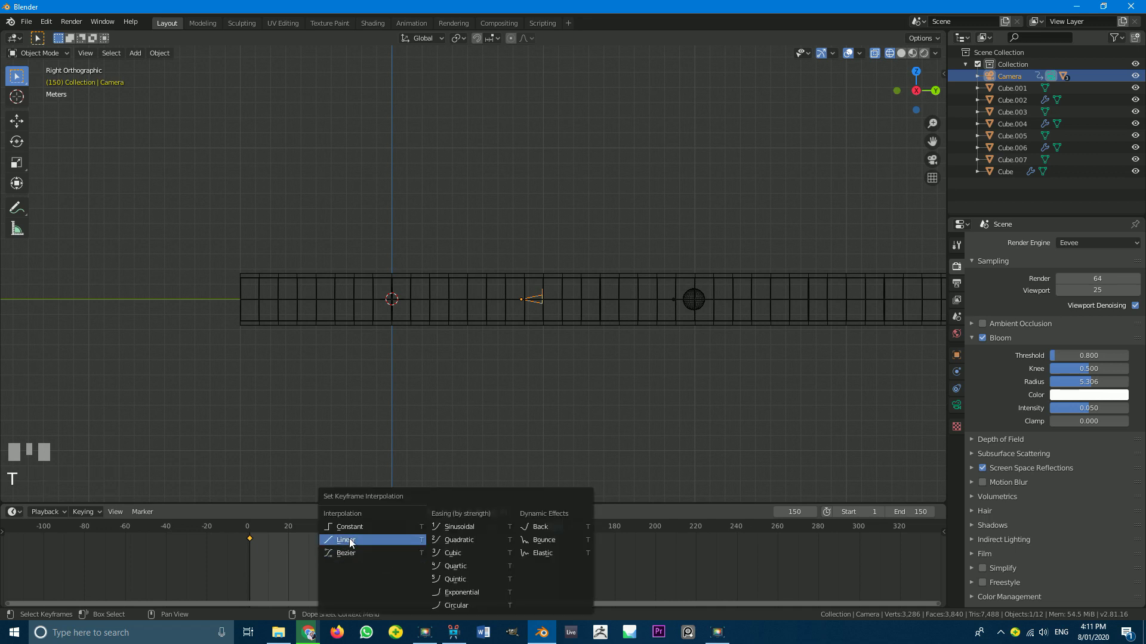
{"action": "left_click_drag", "start_coordinate": [560, 529], "coordinate": [290, 543]}
{"action": "left_click_drag", "start_coordinate": [248, 546], "coordinate": [513, 283]}
Play the fly-through, switch to camera view and jump back to the first frame.
{"action": "key", "text": "space"}
{"action": "key", "text": "space"}
{"action": "scroll", "scroll_direction": "down", "scroll_amount": 3}
{"action": "key", "text": "KP_0"}
{"action": "scroll", "scroll_direction": "up", "scroll_amount": 3}
{"action": "key", "text": "shift+Left"}
Play the camera flight in Rendered shading and raise viewport sampling from 25 to 75.
{"action": "key", "text": "z"}
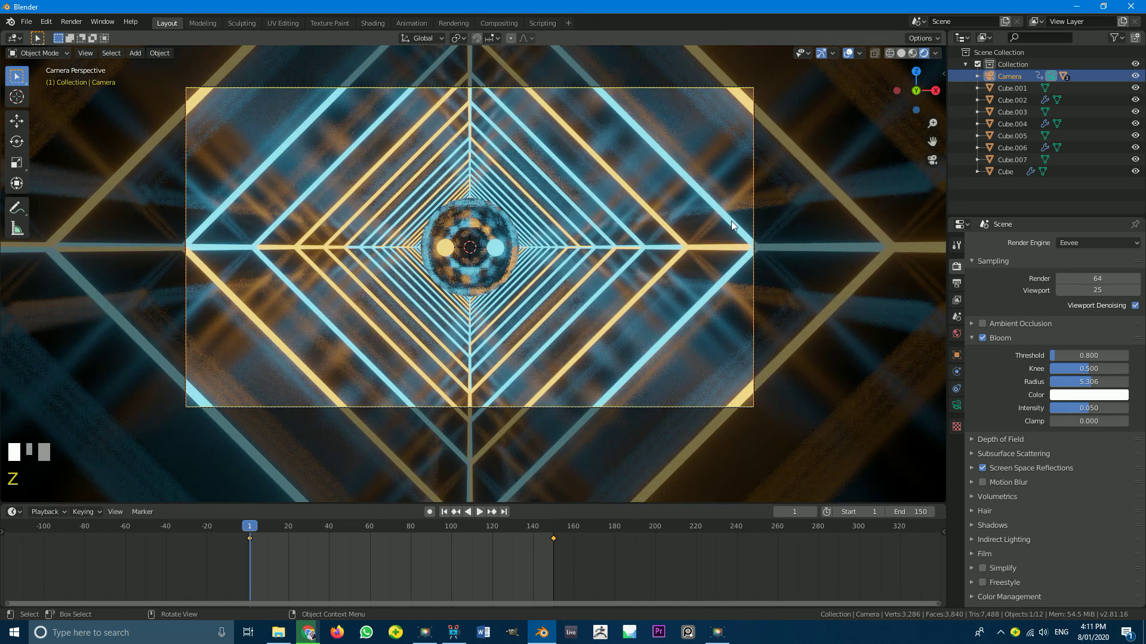
{"action": "key", "text": "space"}
{"action": "left_click", "coordinate": [733, 226]}
{"action": "left_click", "coordinate": [734, 226]}
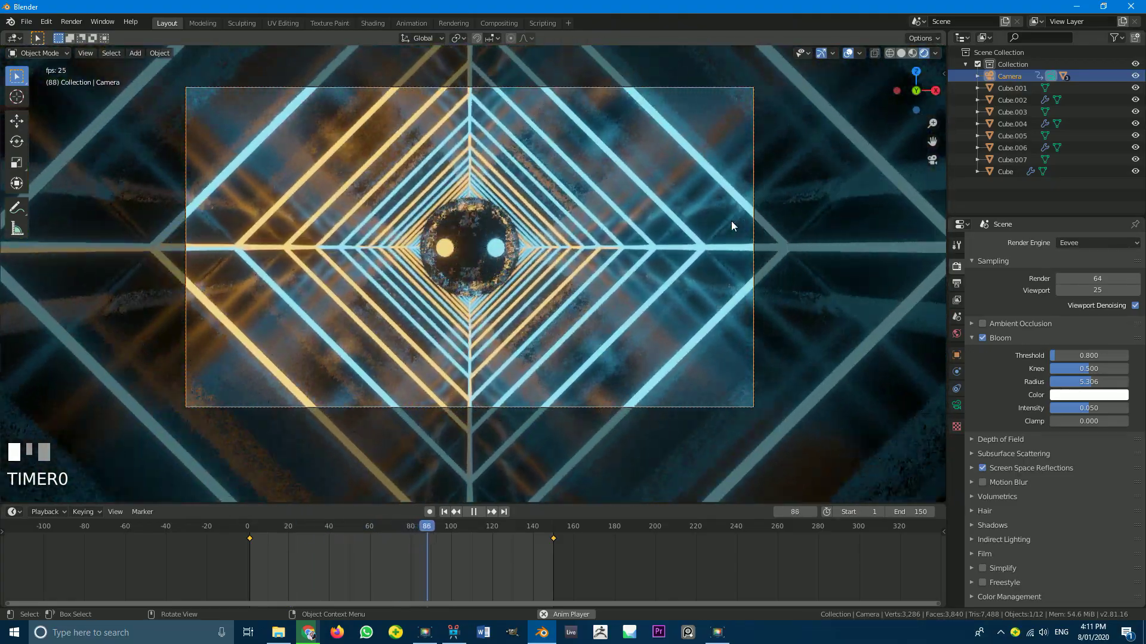
{"action": "left_click", "coordinate": [733, 227]}
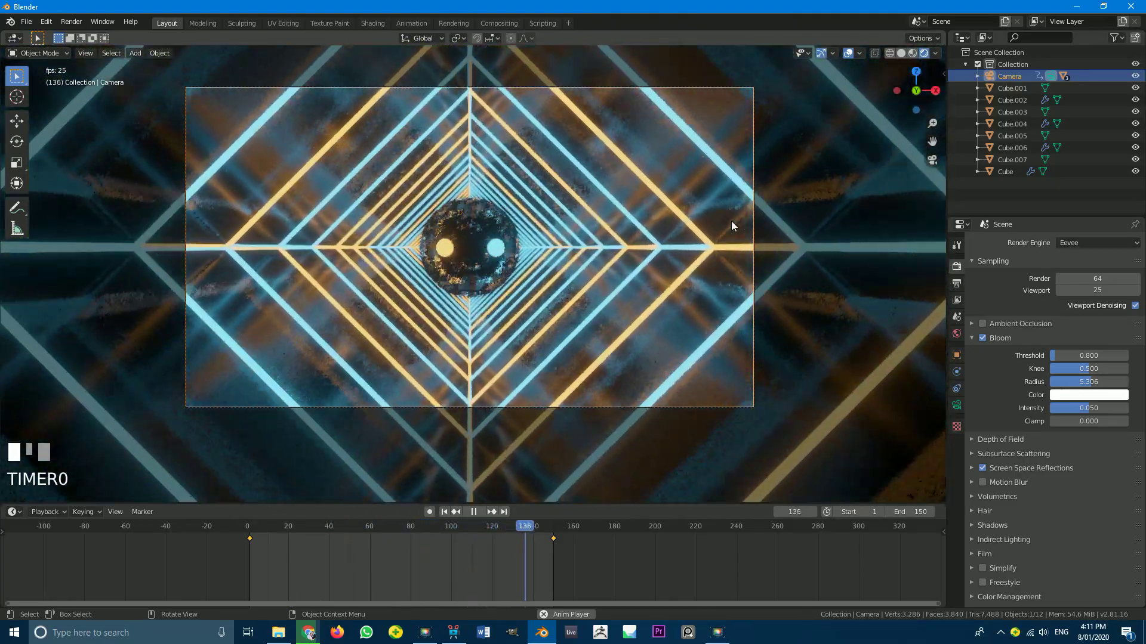
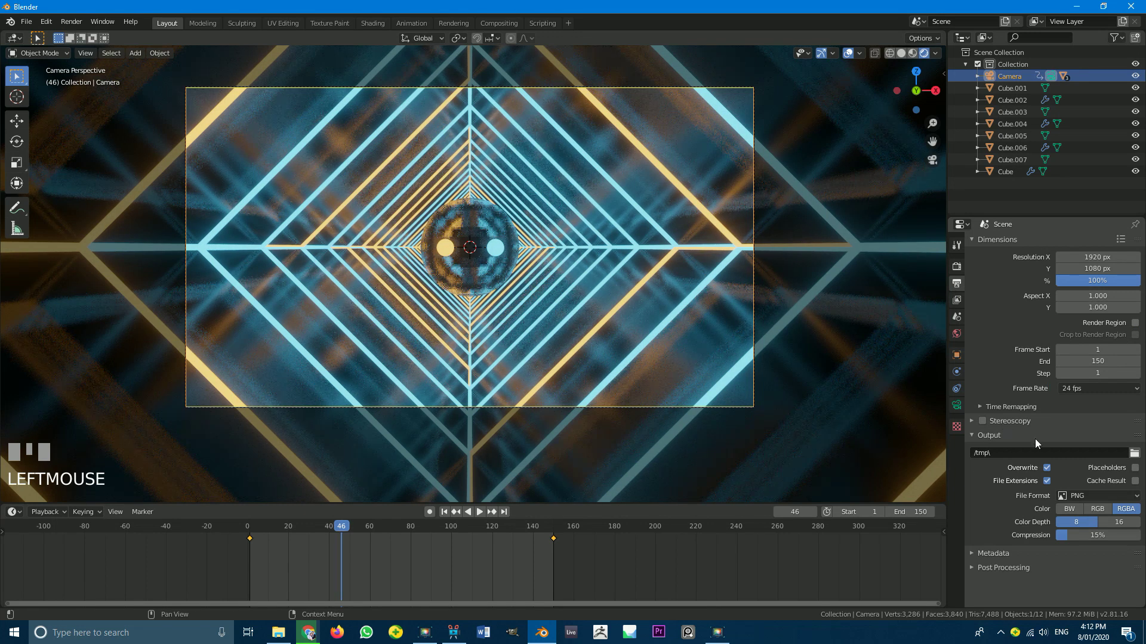
Point render output to the Desktop folder and switch the file format to FFmpeg video.
{"action": "left_click", "coordinate": [1137, 455]}
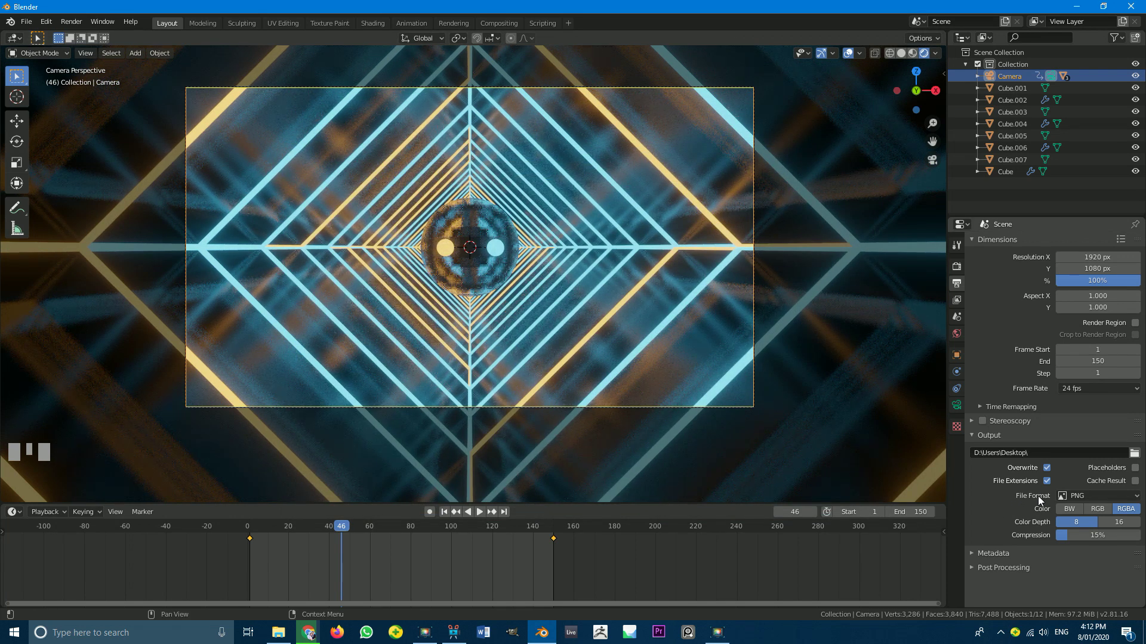
{"action": "left_click_drag", "start_coordinate": [1095, 498], "coordinate": [1019, 529]}
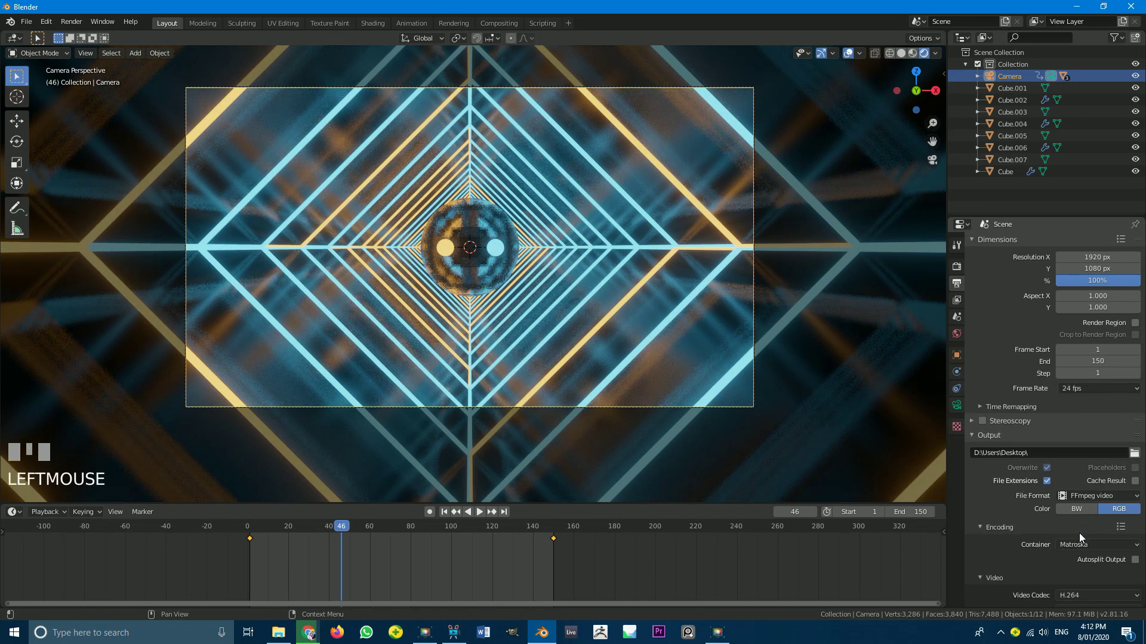